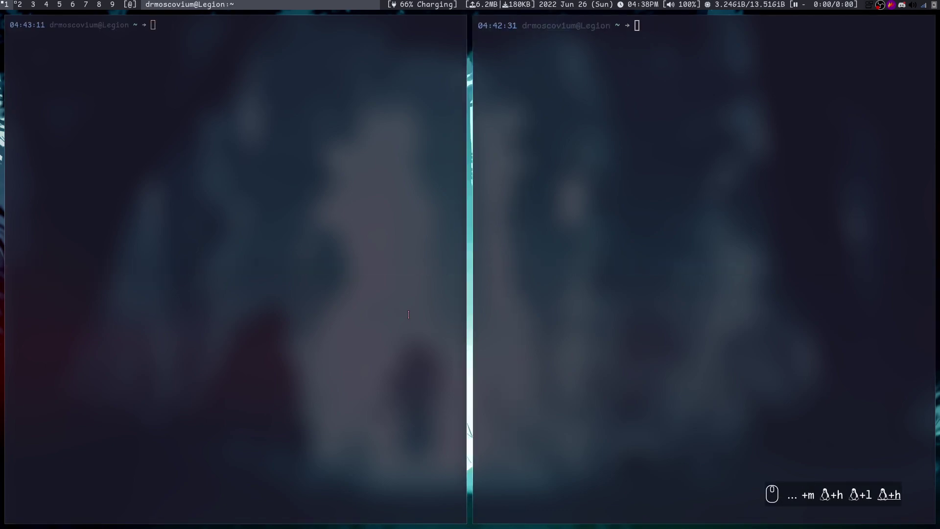
Step: Resize the master/stack split back and forth with Super+H/L, leaving the left terminal narrower
key(super+h)
key(super+h)
key(super+h)
key(super+l)
key(super+l)
key(super+l)
key(super+l)
key(super+h)
key(super+l)
key(super+h)
key(super+h)
key(super+h)
key(super+h)
key(super+h)
key(super+l)
key(super+l)
key(super+l)
key(super+h)
key(super+h)
Step: Cycle focus between the two terminals and screens, settling on the right terminal
key(super+k)
key(super+k)
key(super+k)
key(super+j)
key(super+k)
key(super+j)
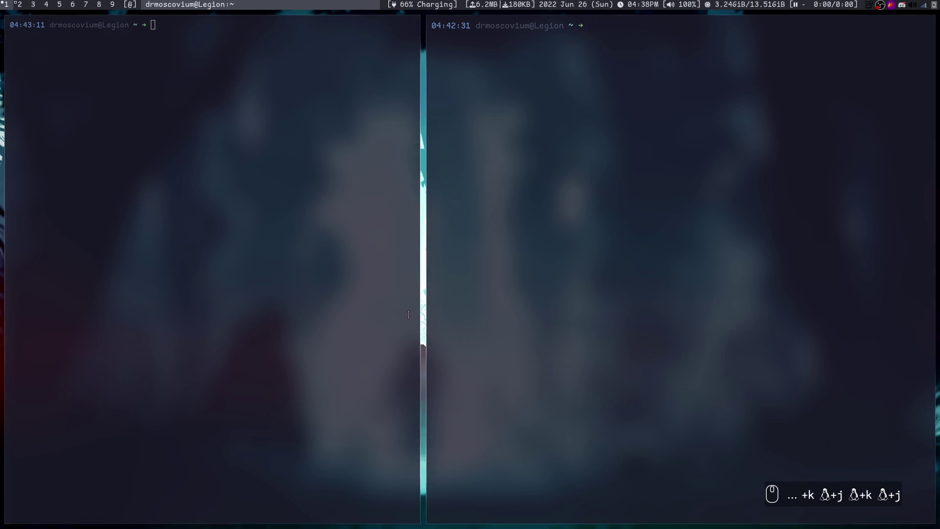
key(super+,)
key(super+.)
key(super+,)
key(super+.)
key(super+,)
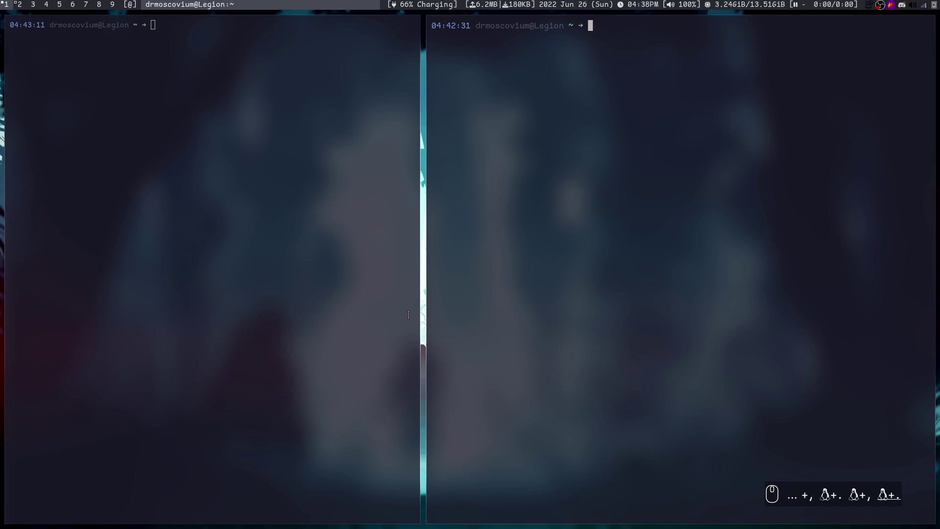
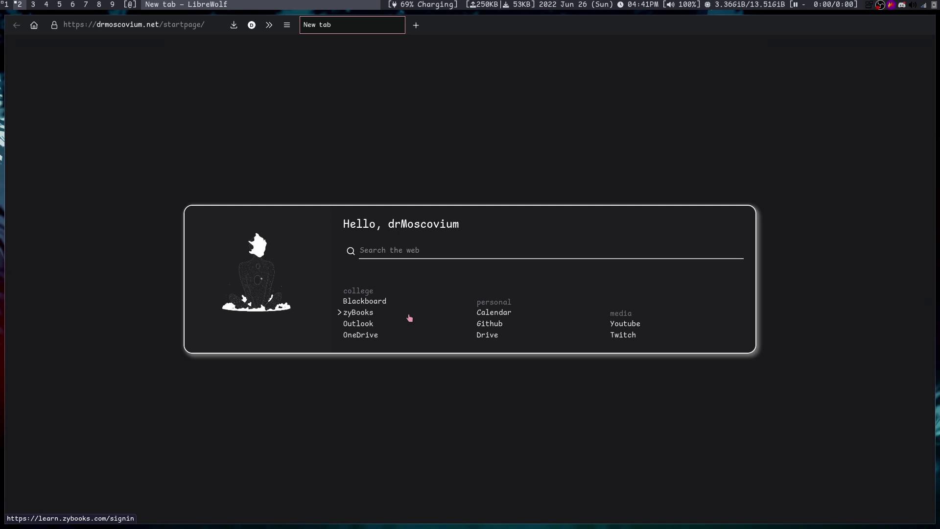
Step: Step through workspaces 1 and 2 to land on the empty workspace 3
key(super+1)
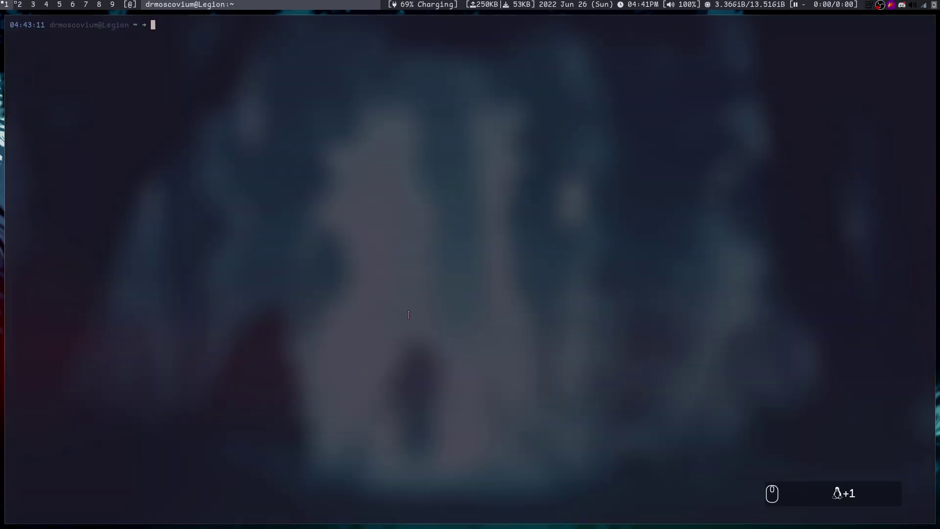
key(super+2)
key(super+3)
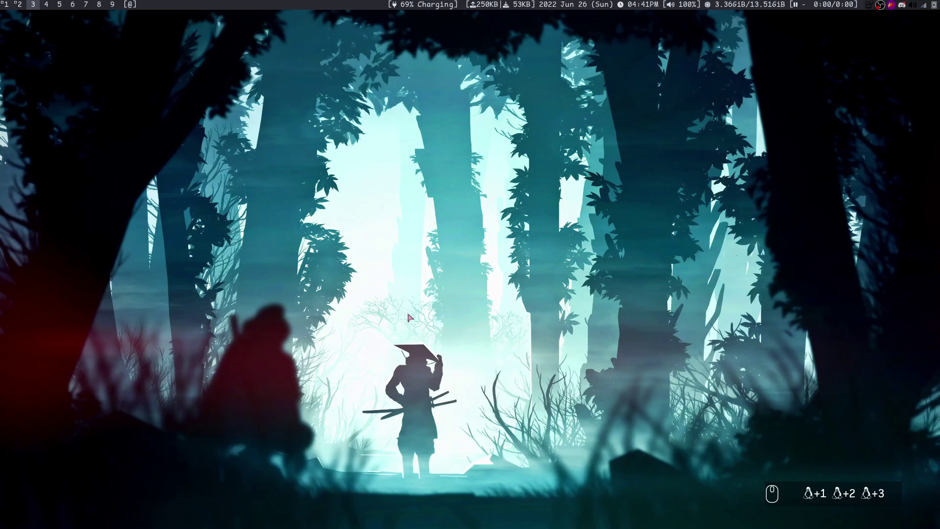
Step: Bring up dmenu and begin searching for burp, correcting a mistyped letter
key(super+p)
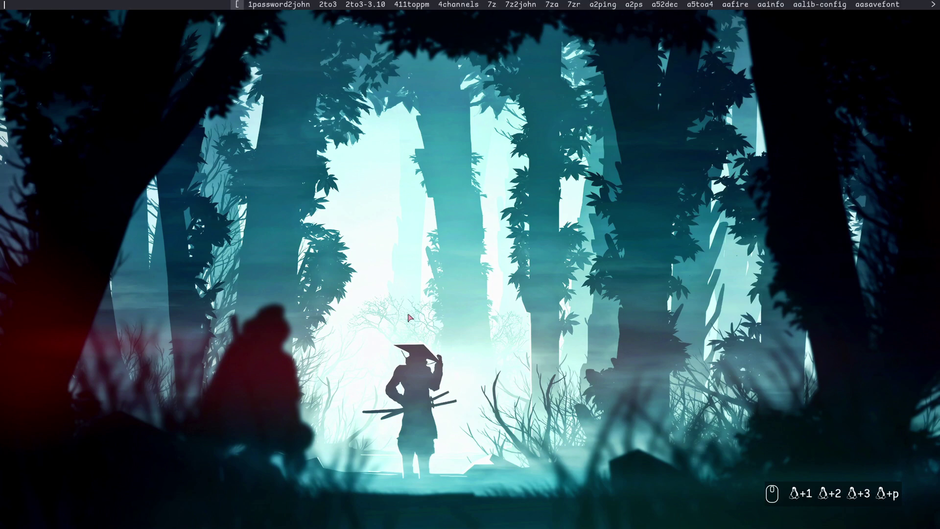
text(t)
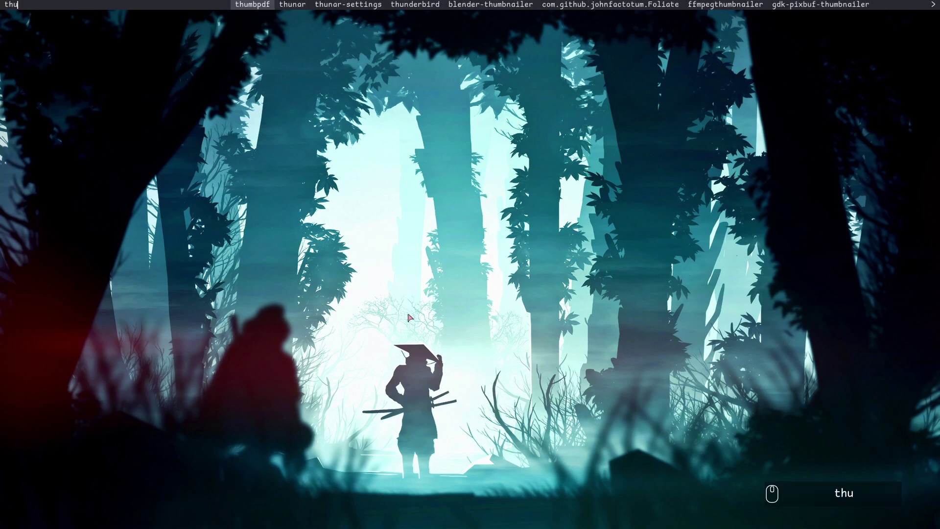
key(BackSpace)
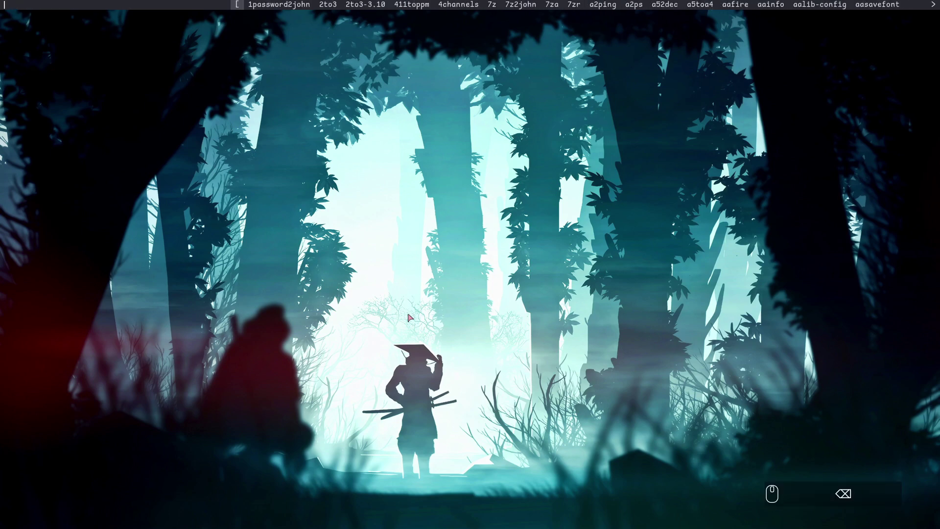
text(b)
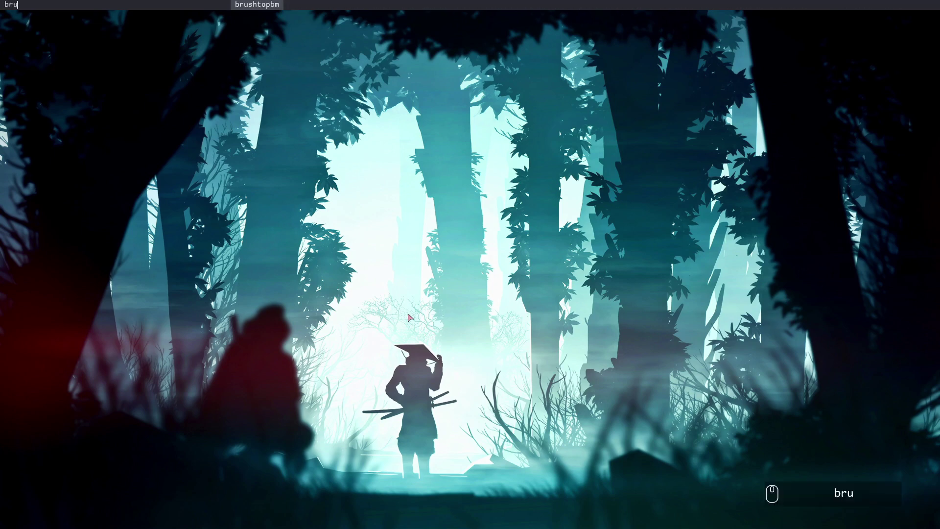
Step: Launch Burp Suite from dmenu, flipping to the terminal workspace and back while it loads
text(urp)
key(Return)
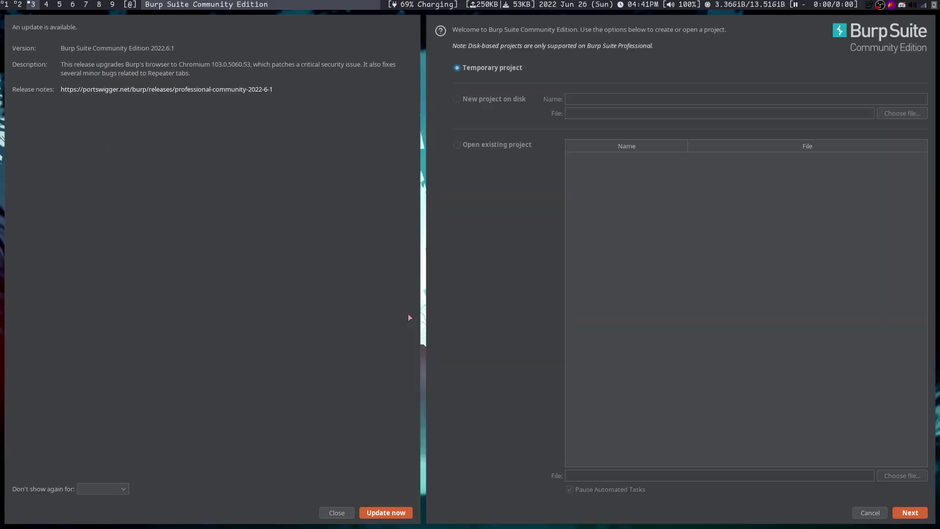
key(super+1)
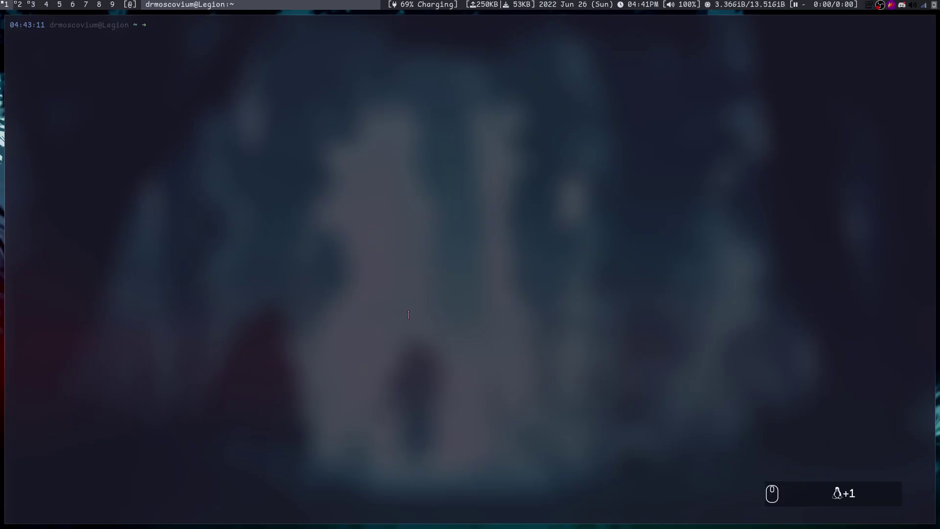
text(slkdfjlsdjf)
key(super+3)
Step: Close the Burp project wizard and confirm Yes on the exit prompt
key(super+c)
key(super+c)
key(super+c)
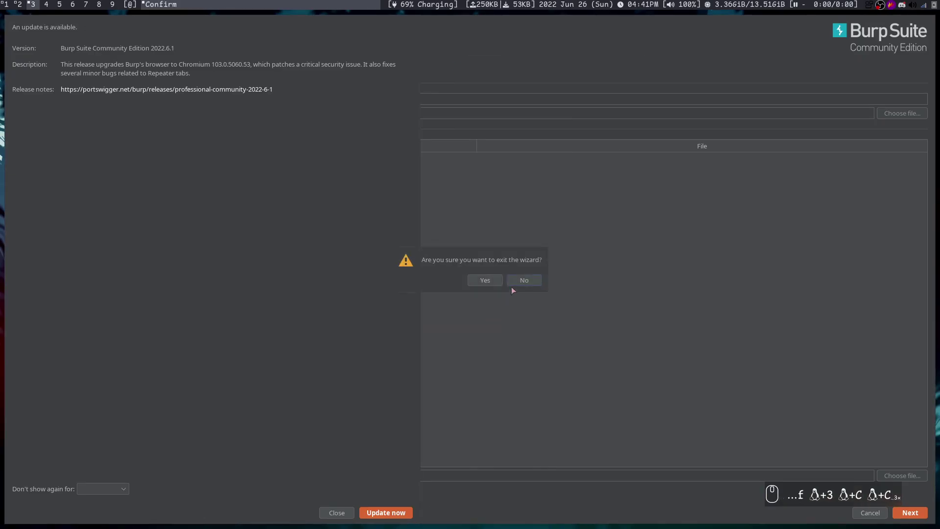
click(517, 280)
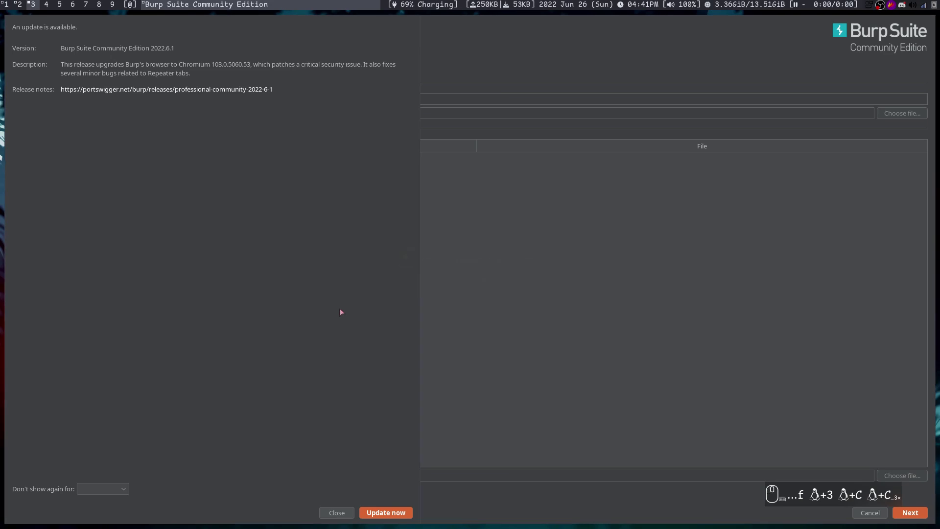
Step: Kill the remaining Burp Suite windows, leaving workspace 3 showing only the wallpaper
key(super+c)
key(super+2)
key(super+3)
key(super+c)
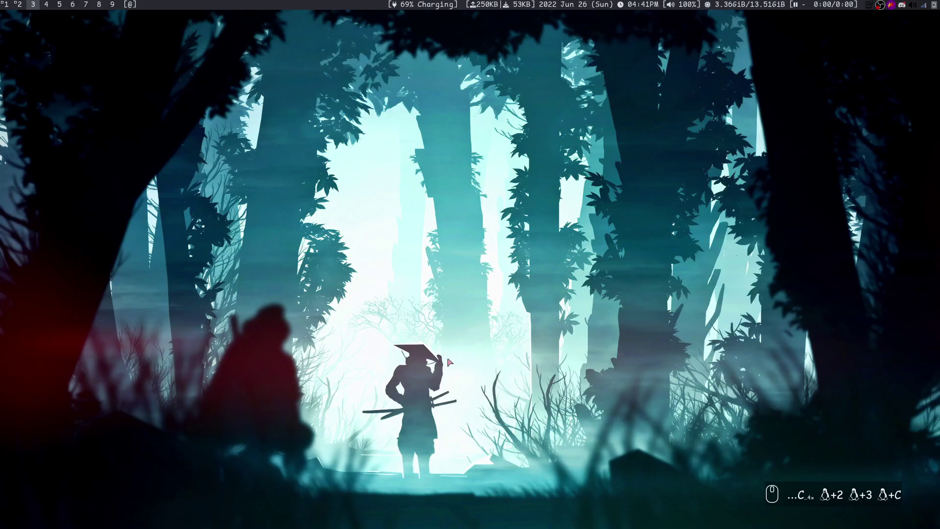
click(209, 349)
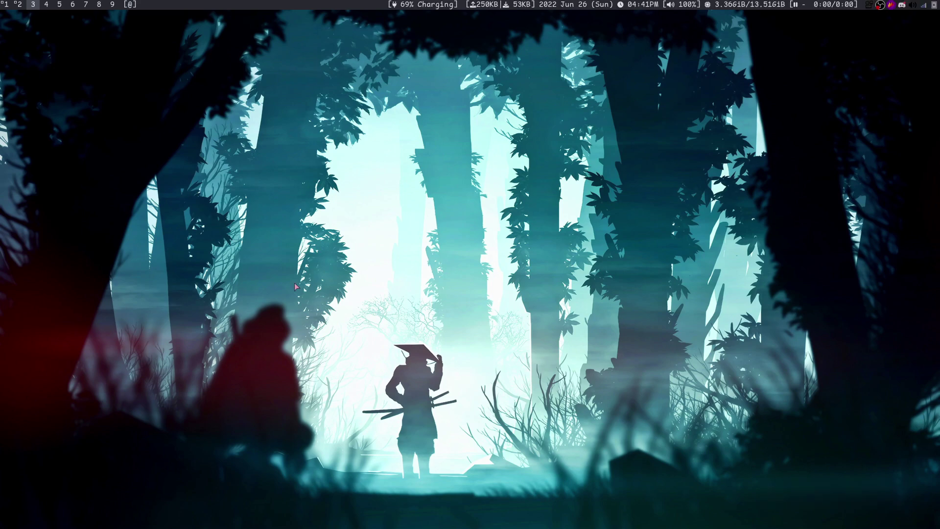
drag(209, 348, 592, 197)
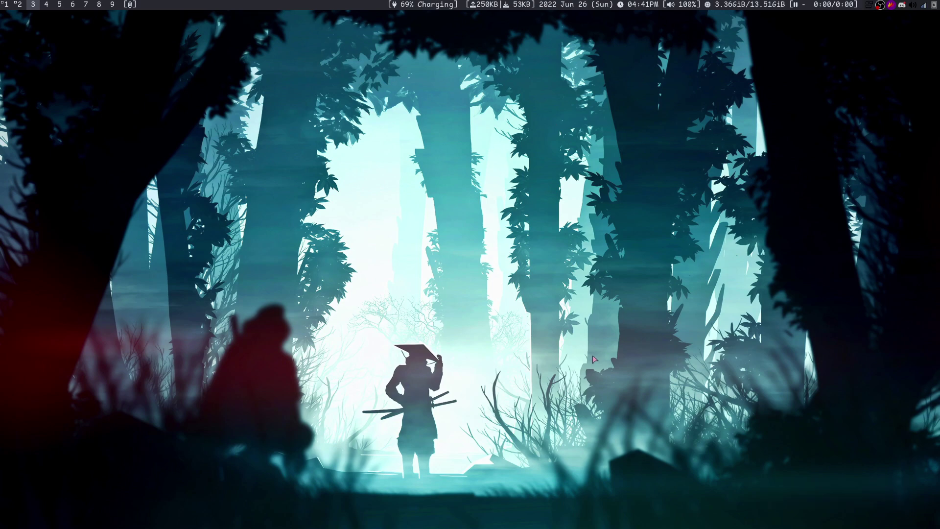
Step: Return to workspace 1 and close the extra tiled terminals down to a single one
key(super+1)
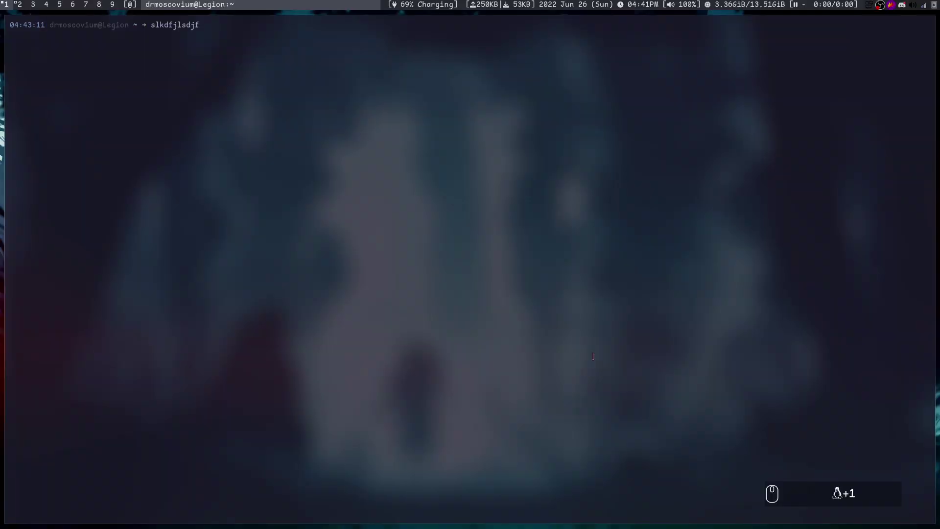
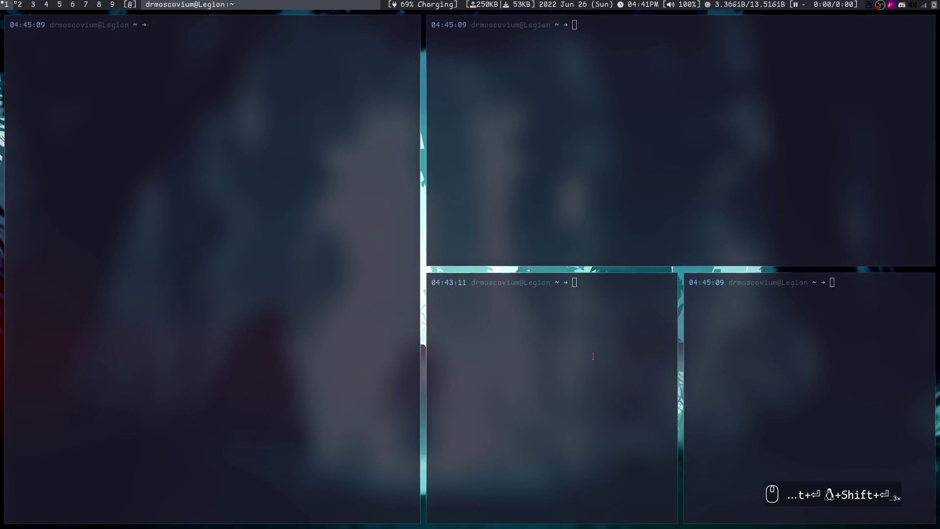
key(super+c)
key(super+c)
key(super+c)
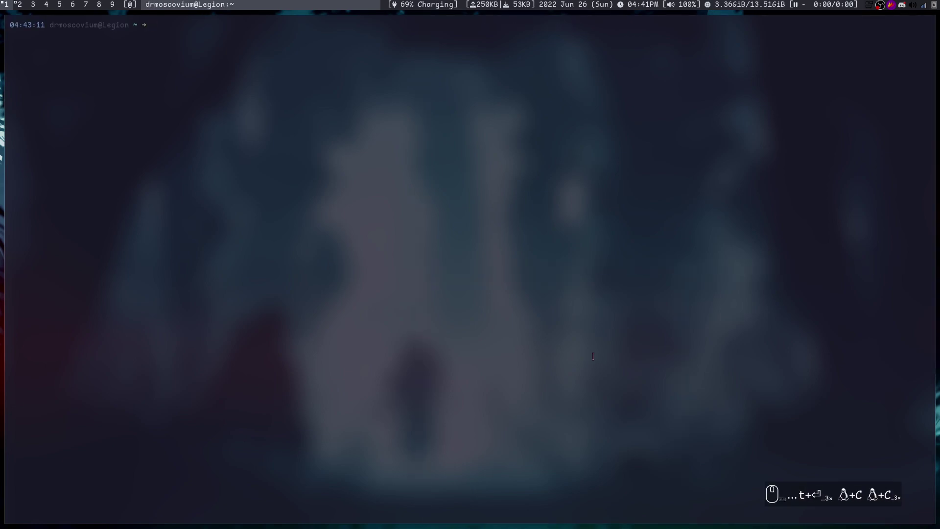
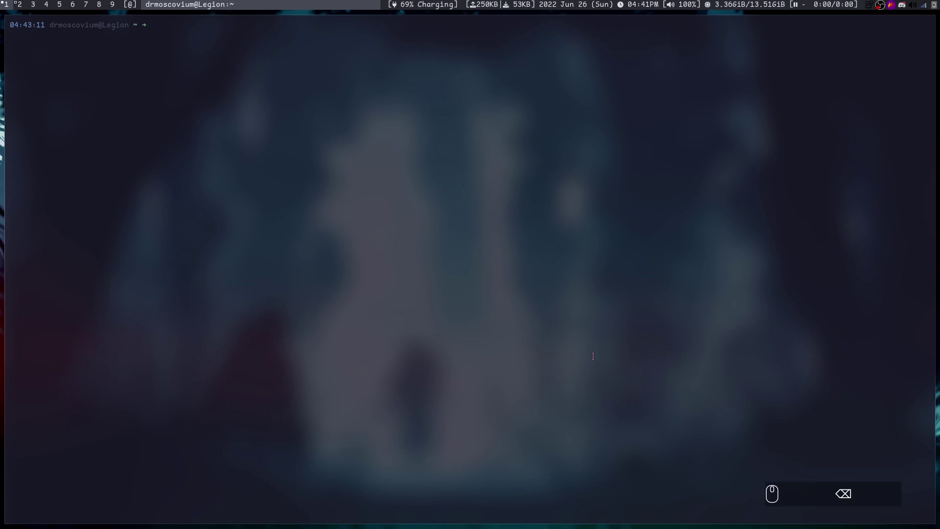
Step: Run tmux-sessionizer and pick the Lab5 project folder from the fuzzy list
text(tmux)
key(Tab)
key(Tab)
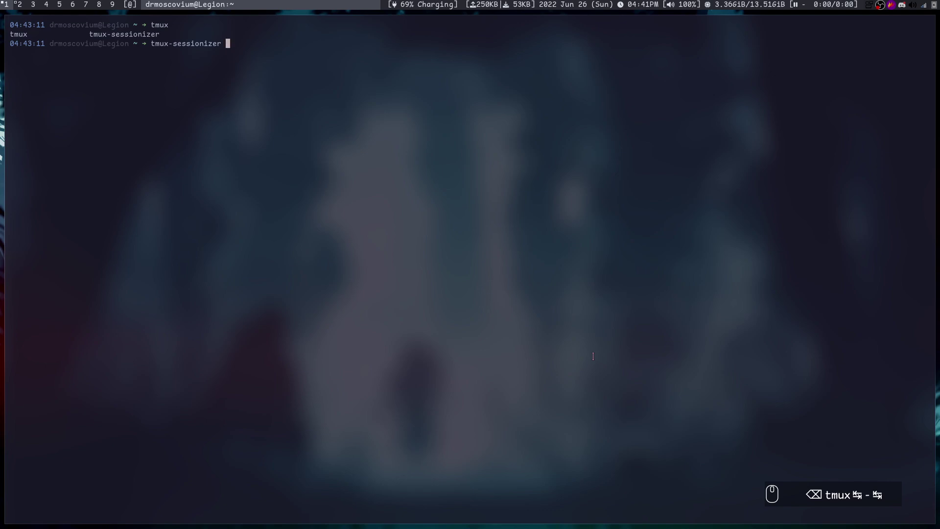
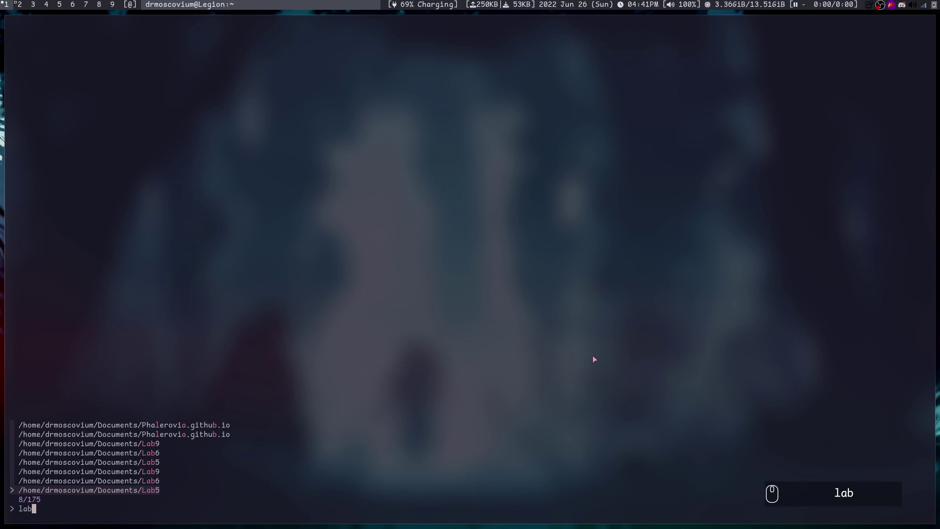
key(Return)
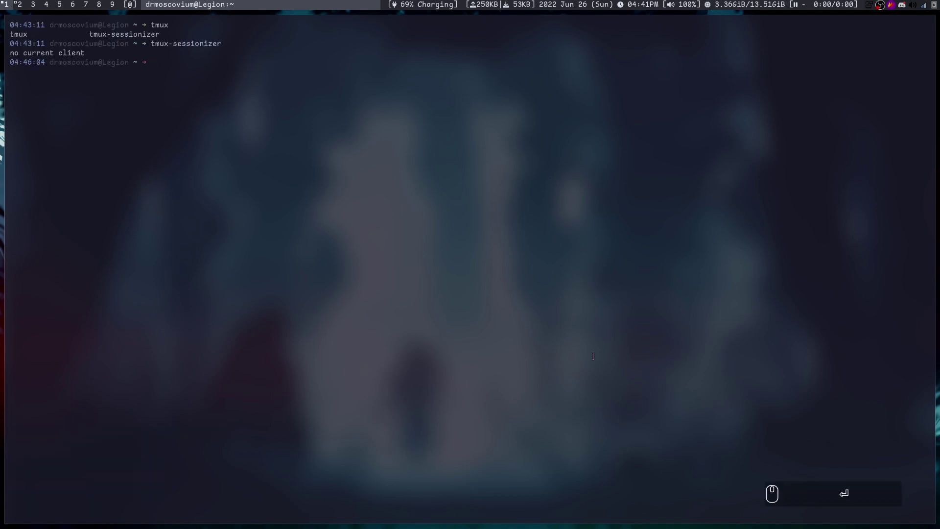
Step: Attach to the Lab5 tmux session and list its notes and report directories
text(t)
key(BackSpace)
text(tmux)
key(space)
key(Return)
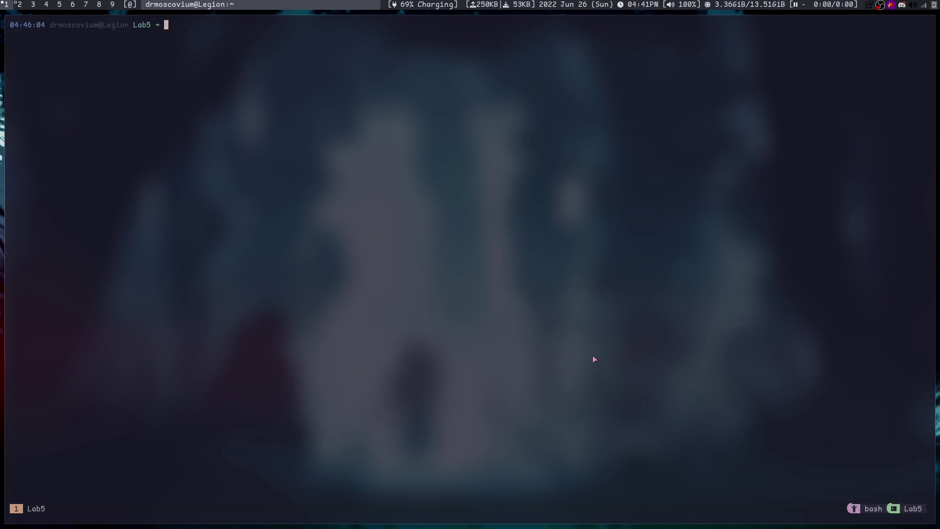
text(ls)
key(Return)
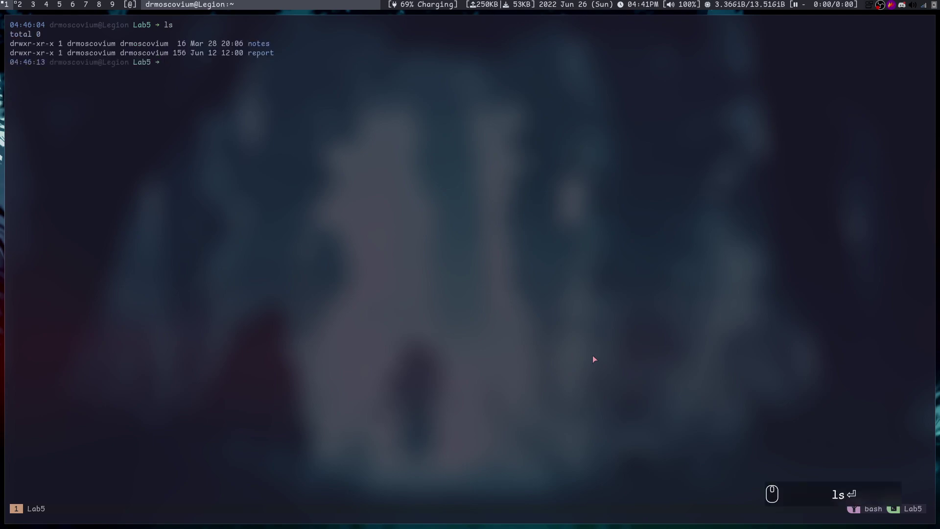
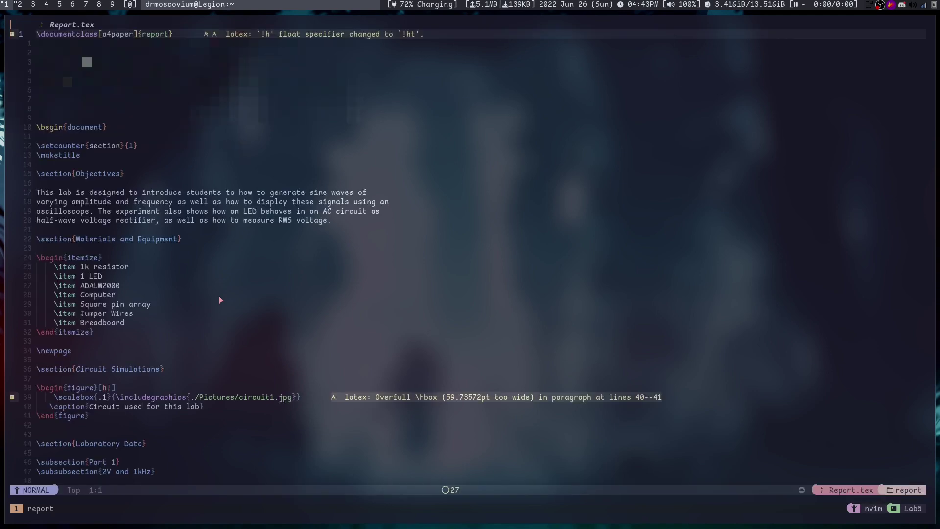
Step: Run the live-preview commands in Neovim so Report.tex shows beside its PDF
text(:)
text(llps)
key(Return)
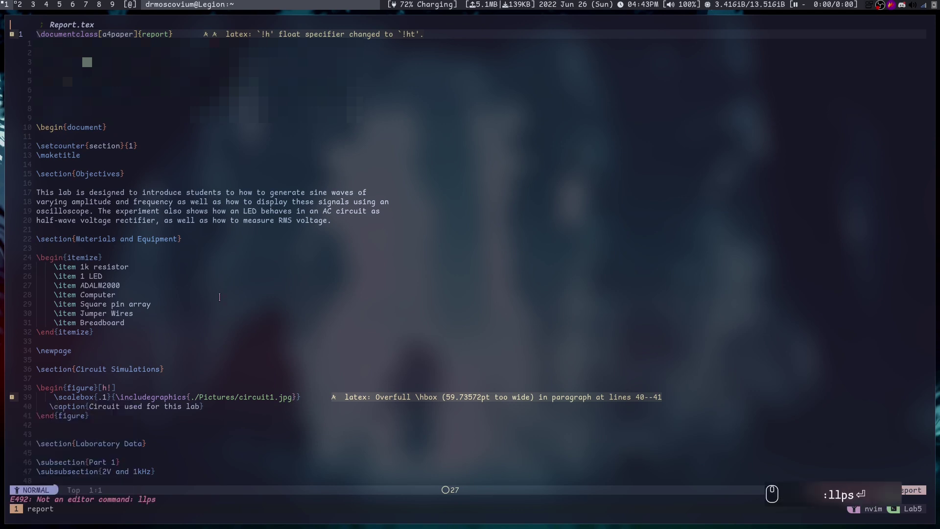
text(llpst)
key(Tab)
key(Tab)
key(Return)
key(Return)
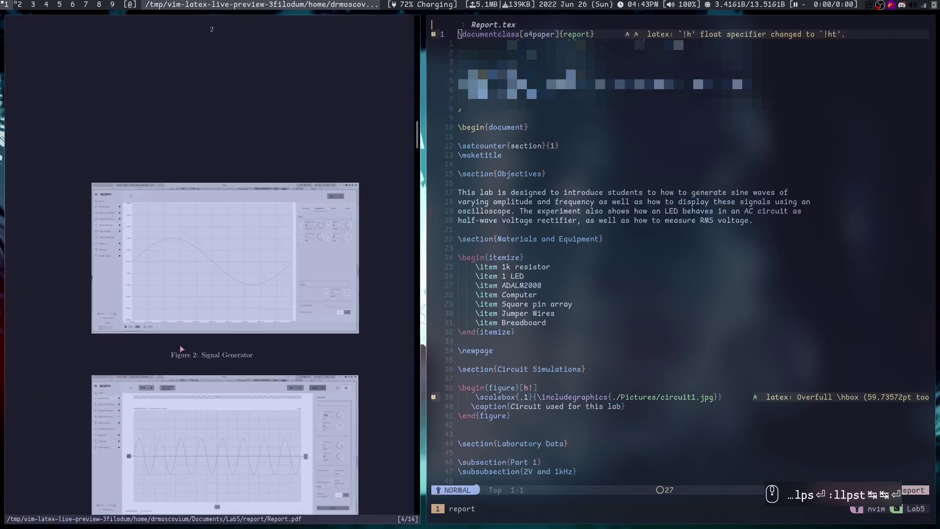
scroll(up, 3)
key(BackSpace)
scroll(up, 3)
scroll(up, 3)
key(Return)
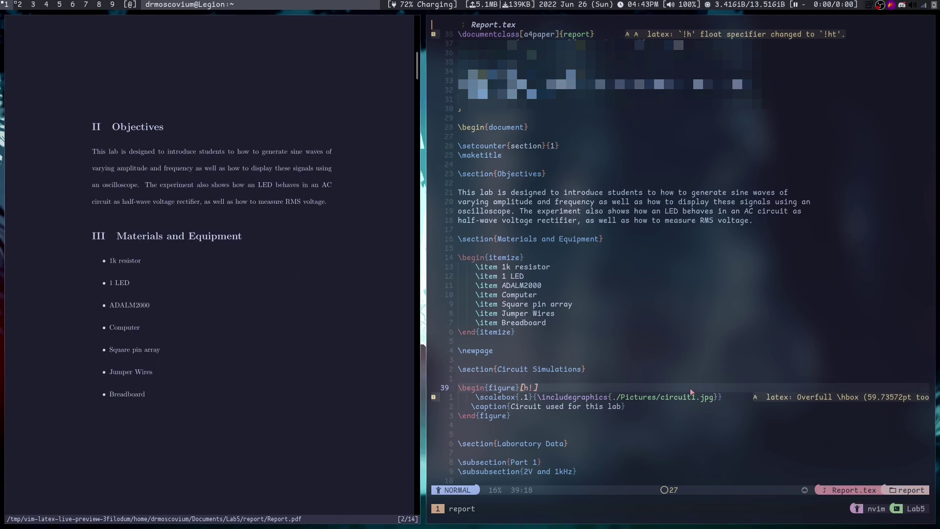
Step: Switch via the tmux session tree up to the Spotify session playing J Pop
key(ctrl+b)
key(w)
text(wkk)
key(Return)
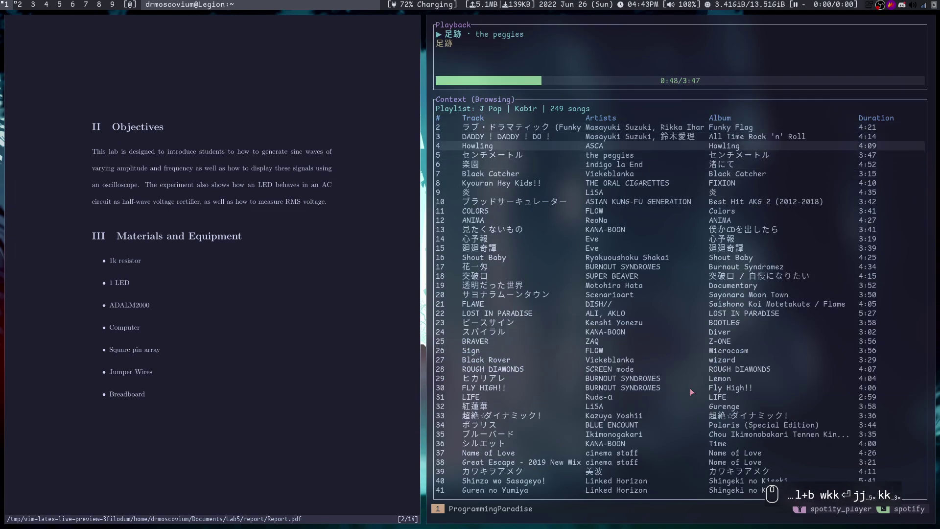
Step: Switch back down the tmux session tree to the report editing session
text(j)
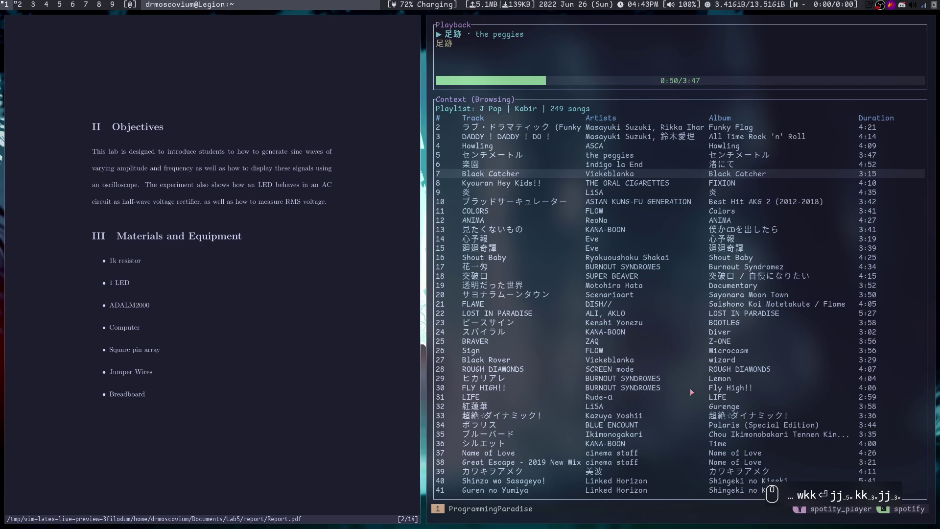
key(ctrl+b)
key(w)
text(wj)
key(Return)
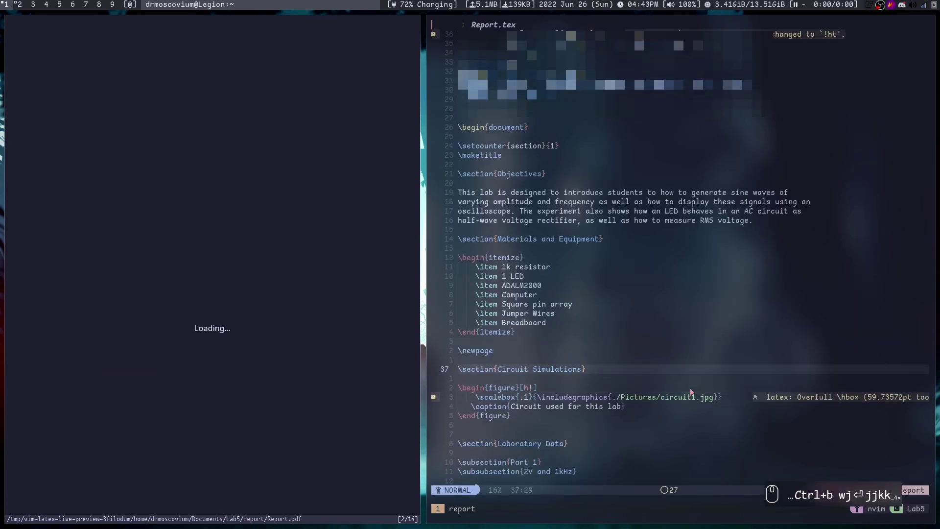
Step: Jump to the ProgrammingParadise bash window, list its contents and clear the screen
key(ctrl+b)
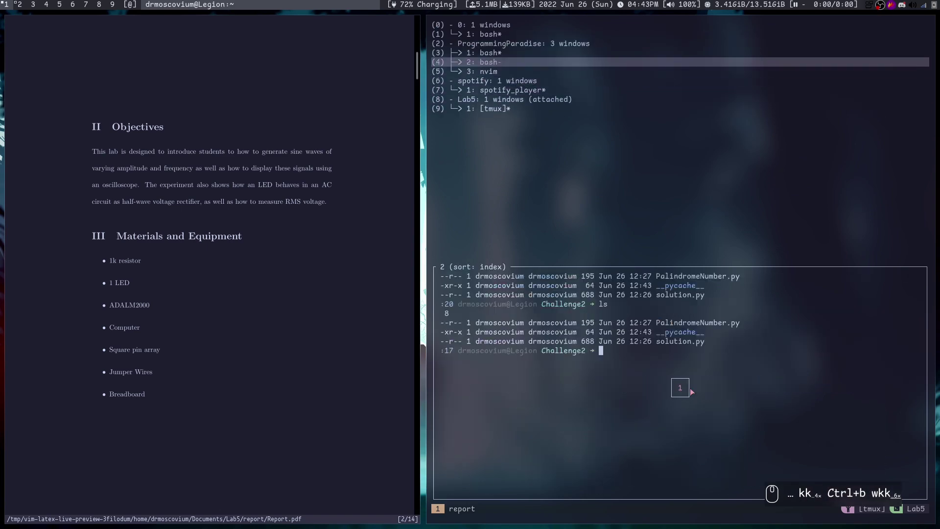
key(Return)
text(ls)
key(Return)
text(lear)
key(Return)
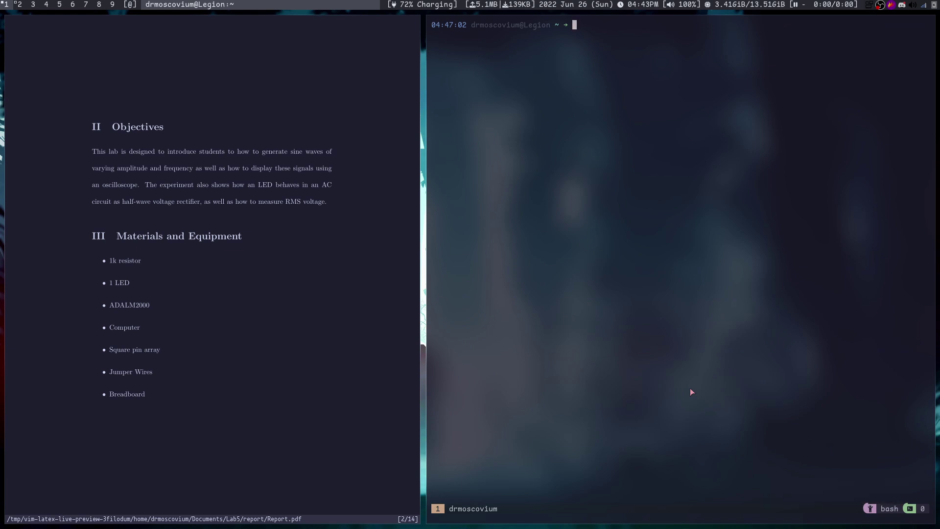
Step: Use the Ctrl+F fuzzy directory finder to start a session in the dwm folder
key(ctrl+f)
text(dwm)
key(Return)
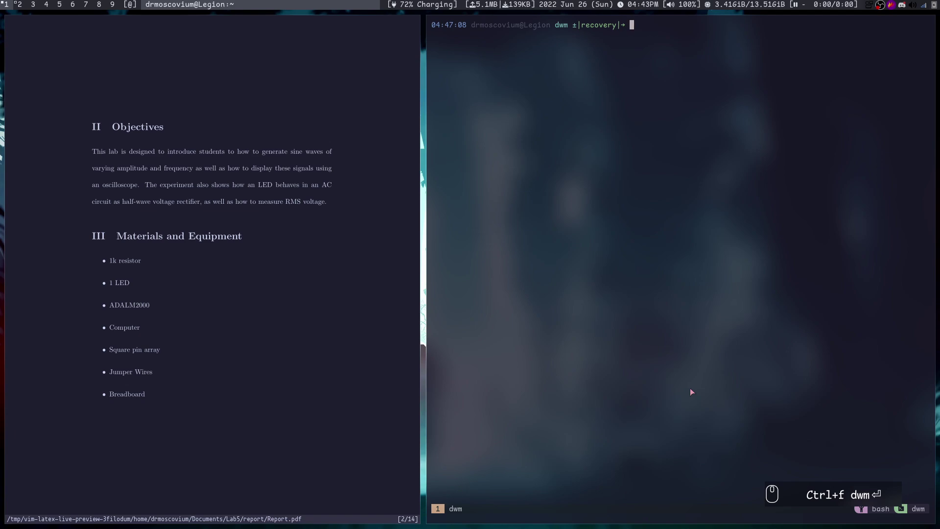
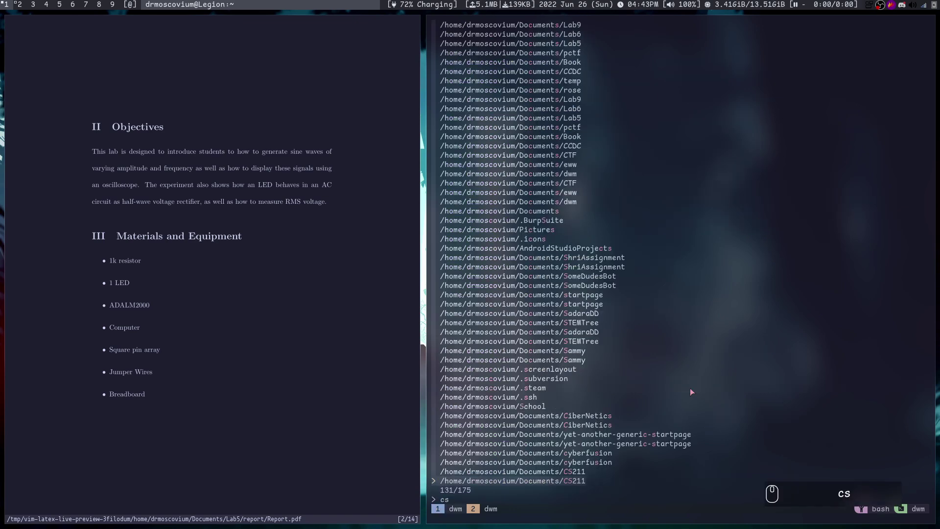
Step: Pick CS211 in the finder and list the folder's contents
text(cs)
key(Return)
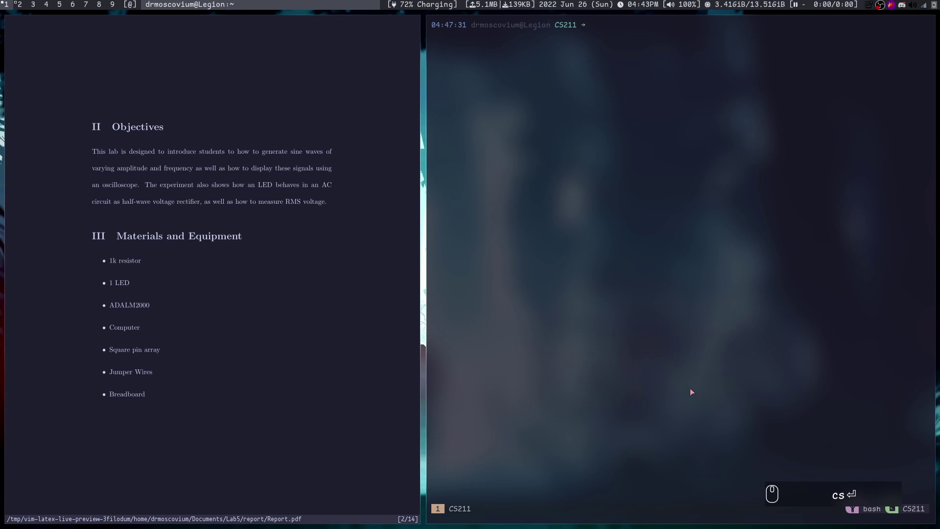
text(s)
key(Return)
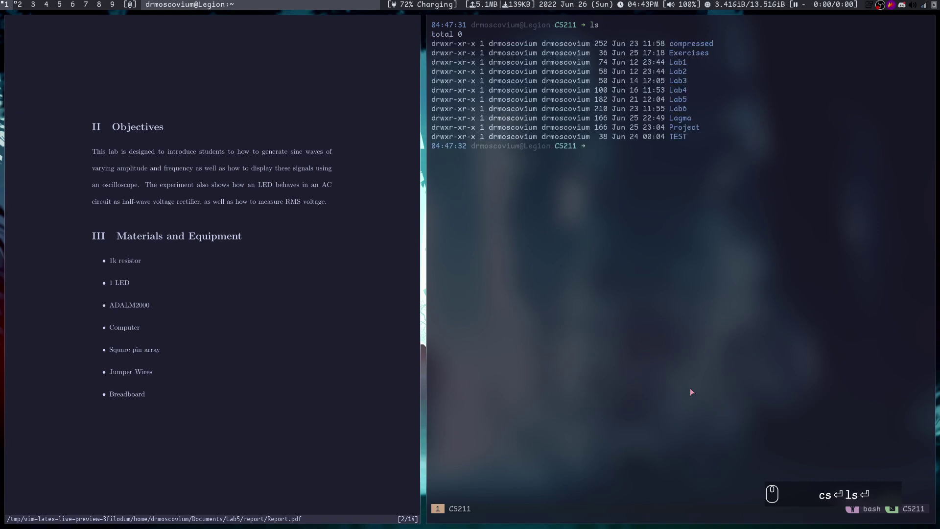
Step: Start Neovim in CS211 and open NumberProcessor.java from the netrw listing
text(vim)
key(space)
key(Tab)
key(Return)
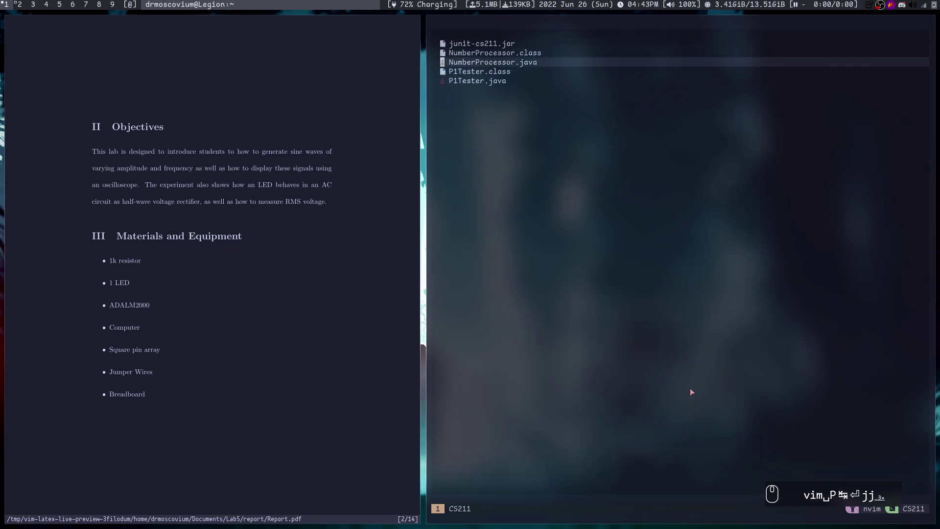
key(Return)
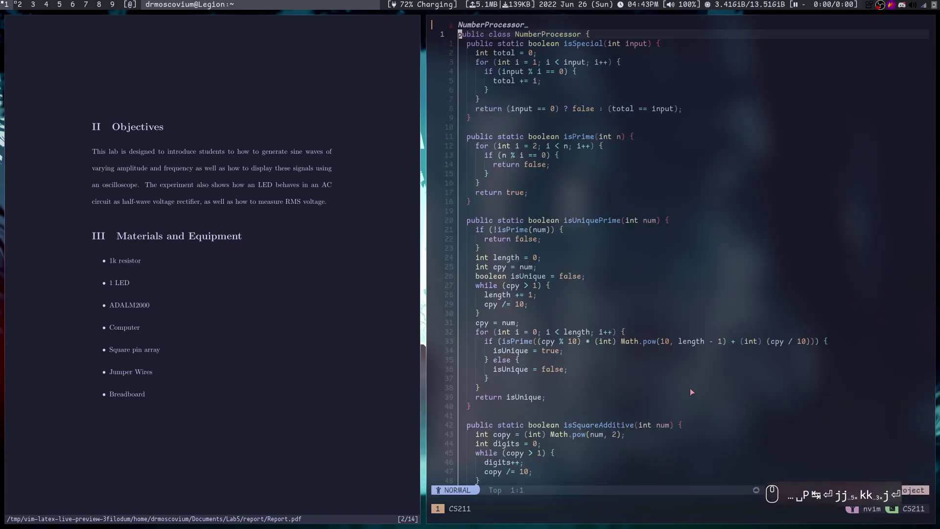
Step: Switch through the tmux tree back to the dwm session's config.def.h
text(p)
key(ctrl+b)
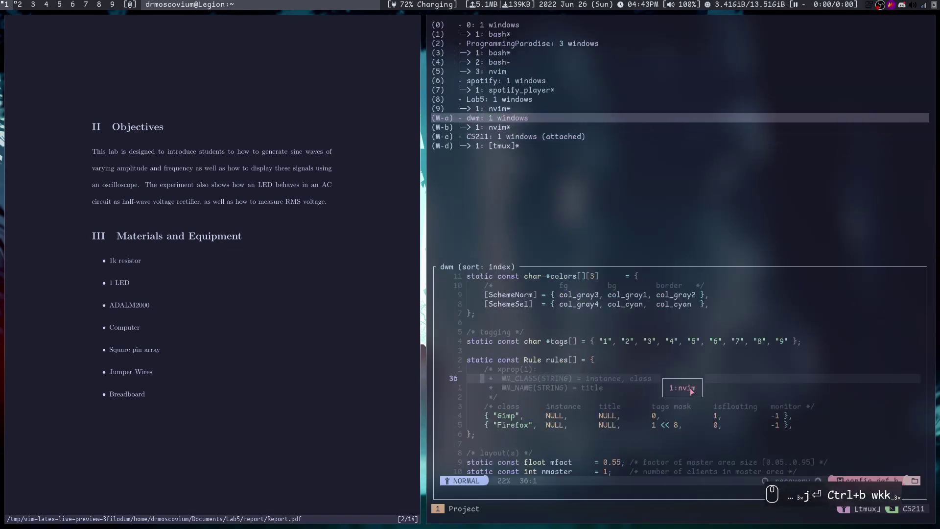
key(Return)
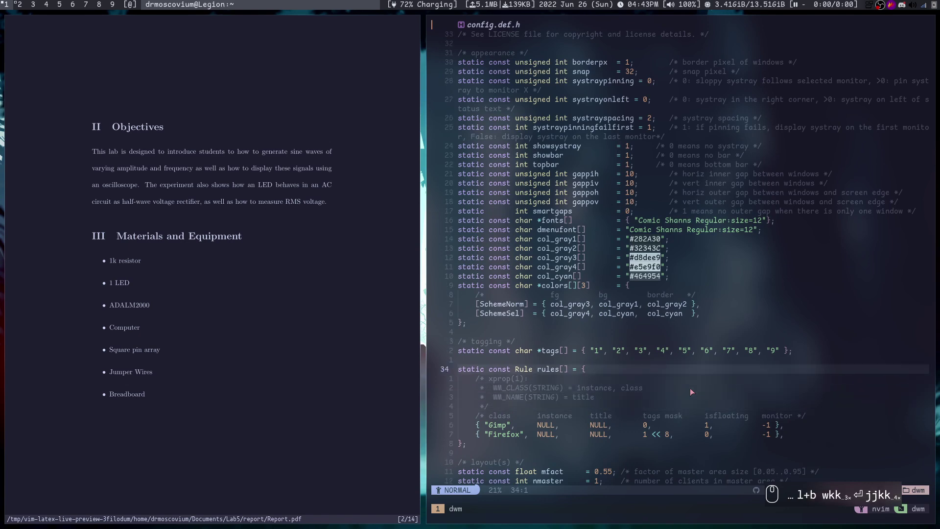
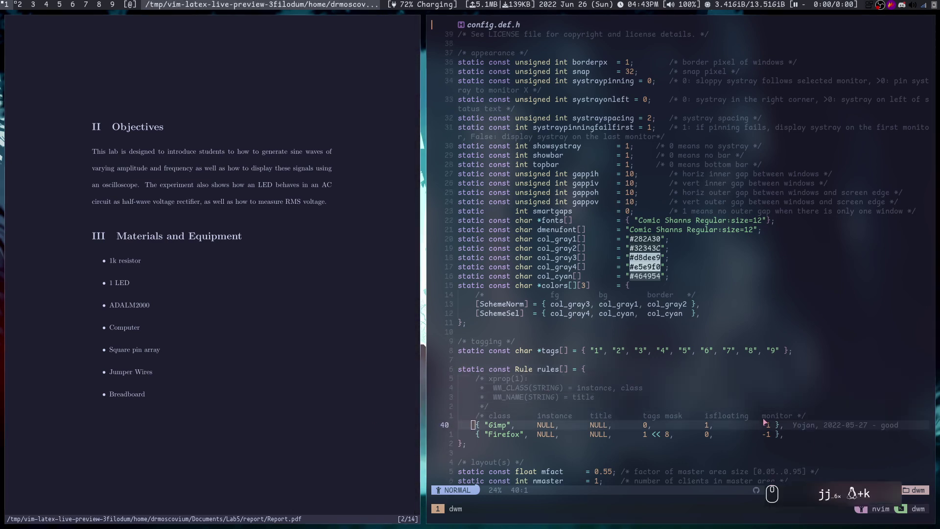
Step: Page through the Zathura lab report to the Answers to Questions section on page 13
key(k)
key(k)
key(k)
key(k)
text(jjj)
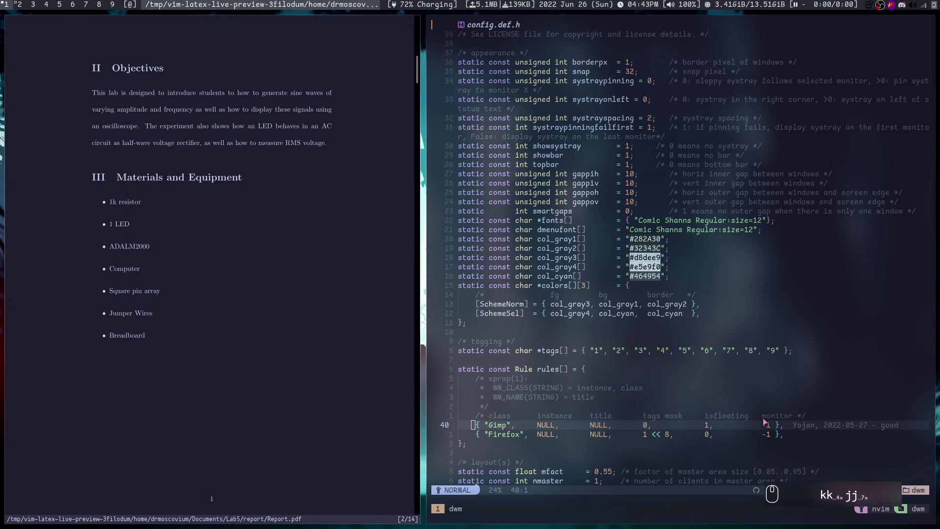
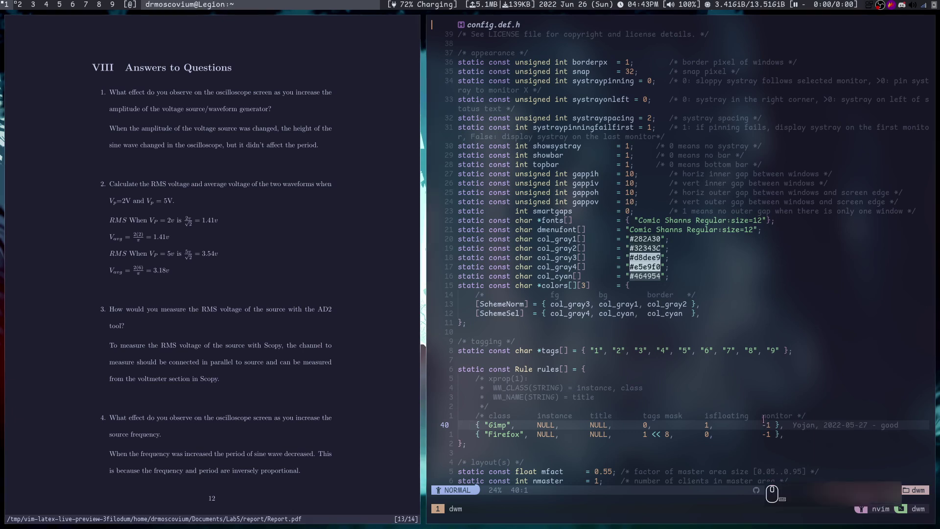
Step: Save config.def.h with :w, move to workspace 3 and bring up dmenu for Obsidian
text(:w)
key(Return)
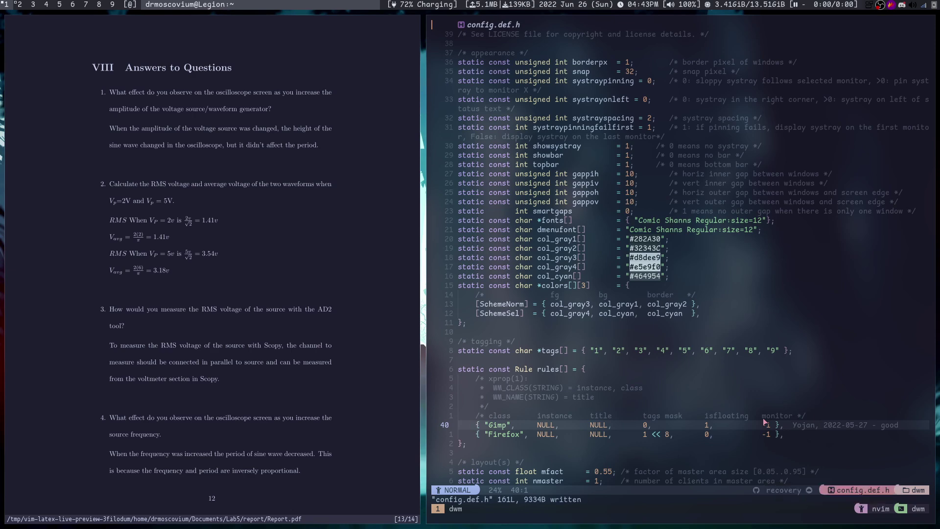
key(super+2)
key(super+3)
key(super+p)
Step: Launch Obsidian from dmenu, loading the MyVault vault
text(obs)
text(i)
key(Return)
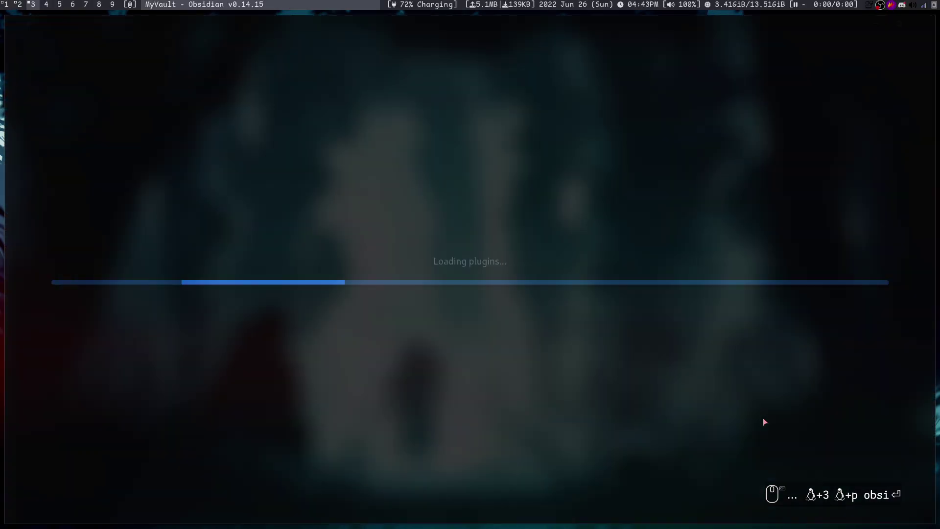
Step: Close the Project 1 tab and browse the quick switcher's recent notes before dismissing it
key(ctrl+w)
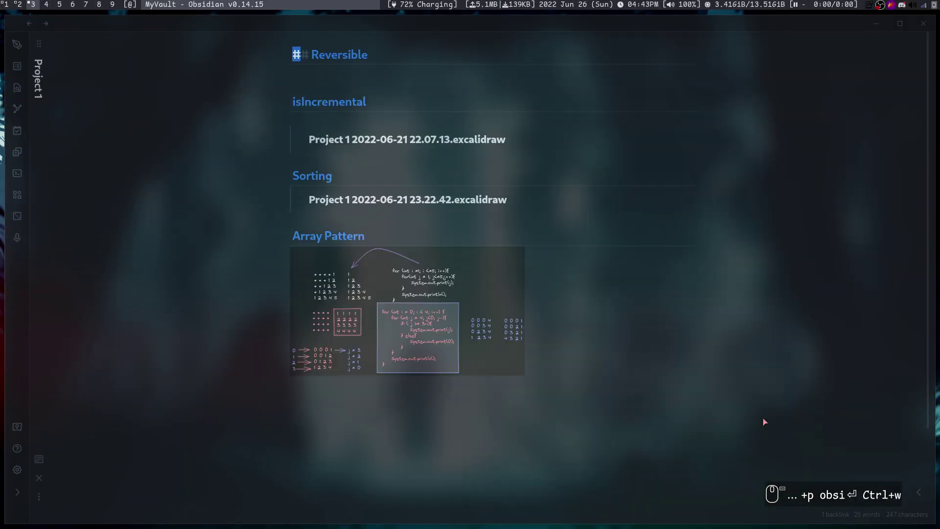
key(ctrl+w)
key(ctrl+o)
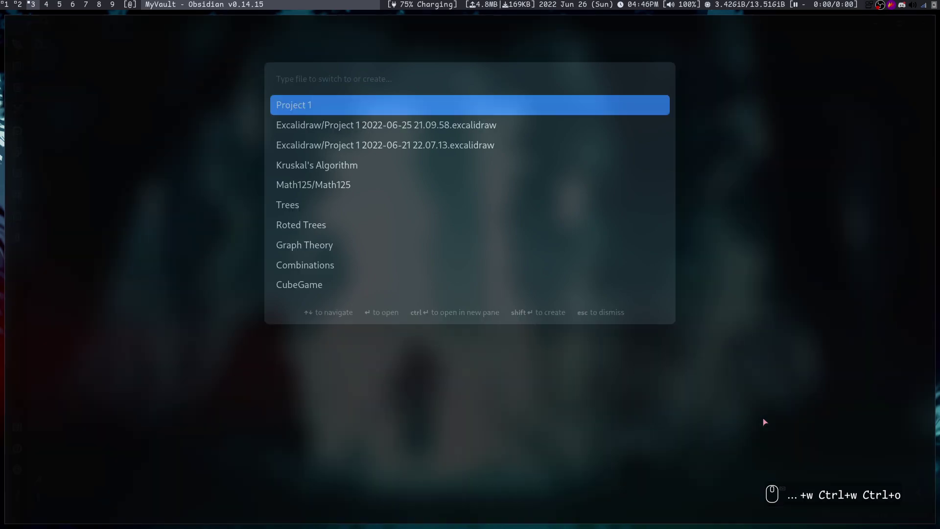
key(Down)
key(Down)
key(Down)
key(Down)
key(Down)
key(Up)
key(Up)
key(Up)
key(Escape)
key(Escape)
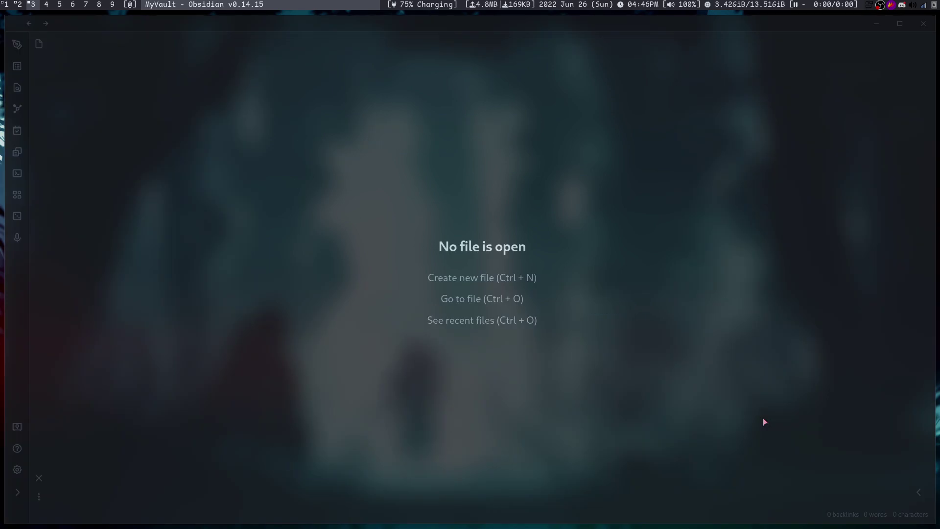
Step: Reopen the quick switcher listing recent notes such as Project 1
key(ctrl+o)
key(Escape)
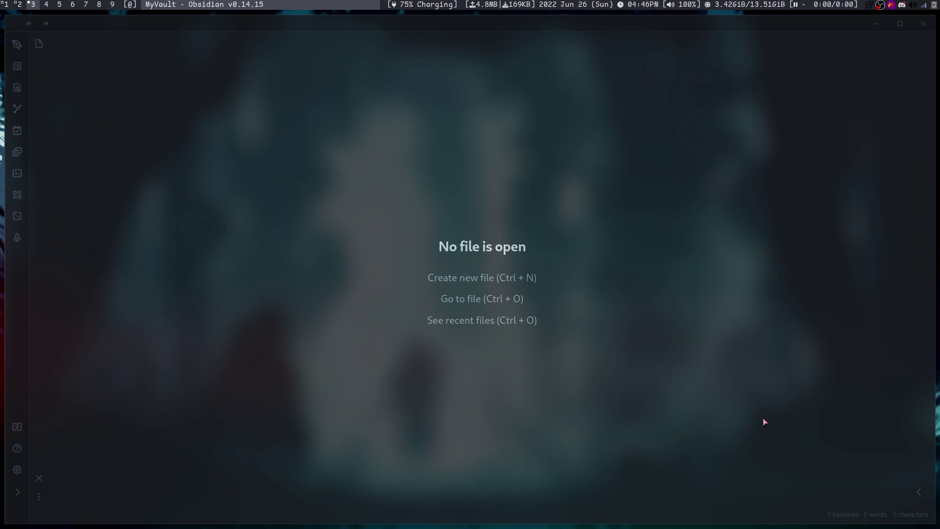
key(ctrl+o)
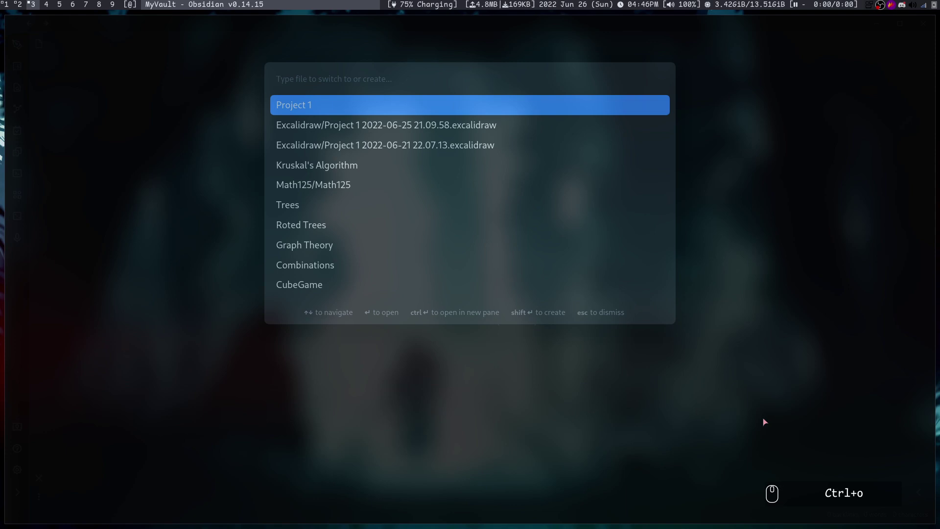
Step: Find the MML-Book Linear Algebra note in the quick switcher by searching 'lin' and open it
text(lin)
key(Down)
key(Down)
key(Down)
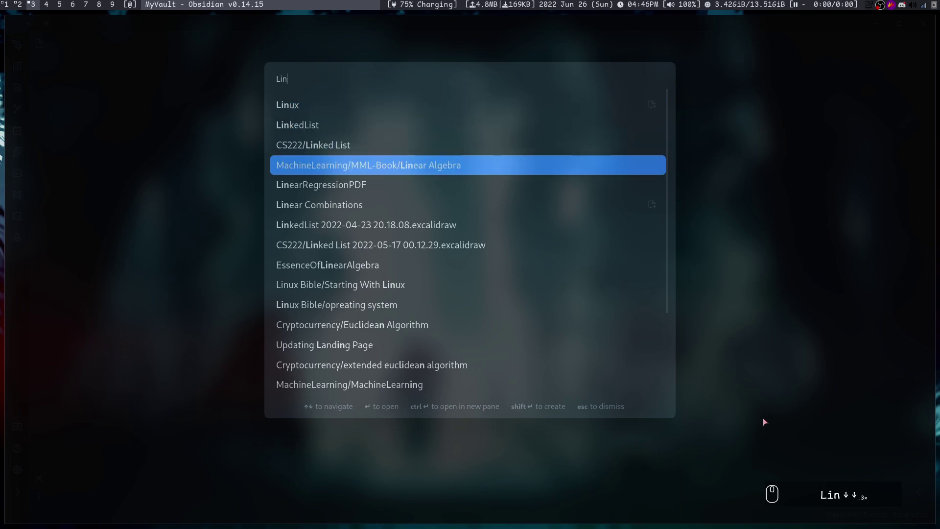
key(Up)
key(Down)
key(Return)
Step: Scroll down and back up through the Linear Algebra note with vim keys
key(j)
key(j)
key(j)
key(j)
key(k)
key(k)
key(k)
key(k)
key(shift+o)
Step: Try a 'kur' search in the switcher, cancel it and undo the stray edits in the note
key(ctrl+o)
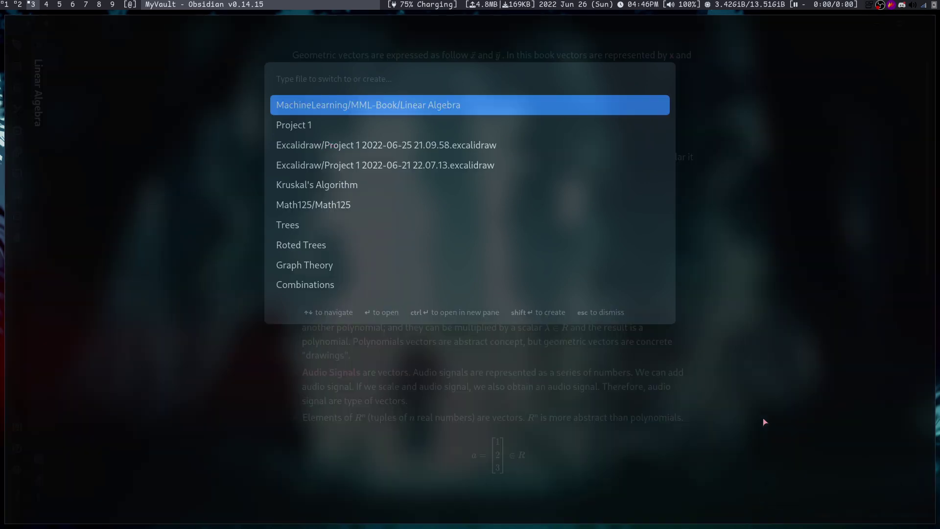
text(kur)
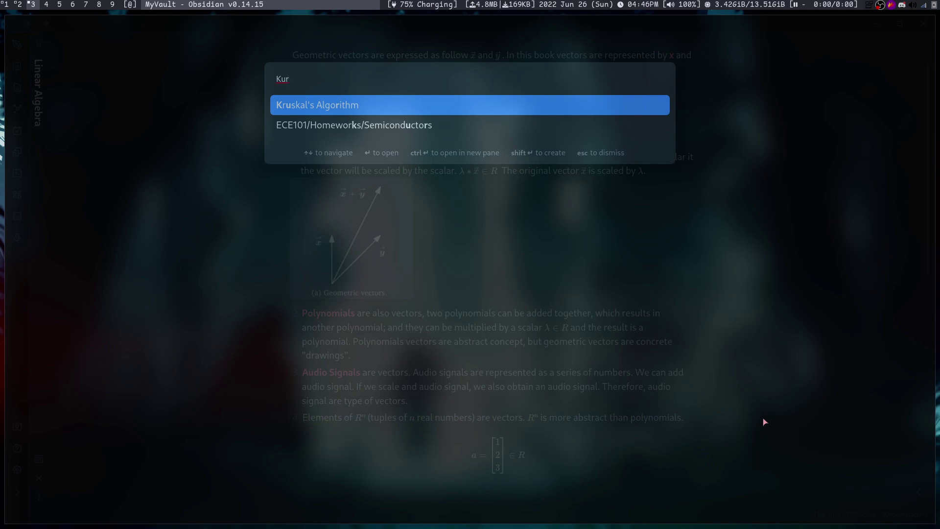
key(ctrl+alt+Return)
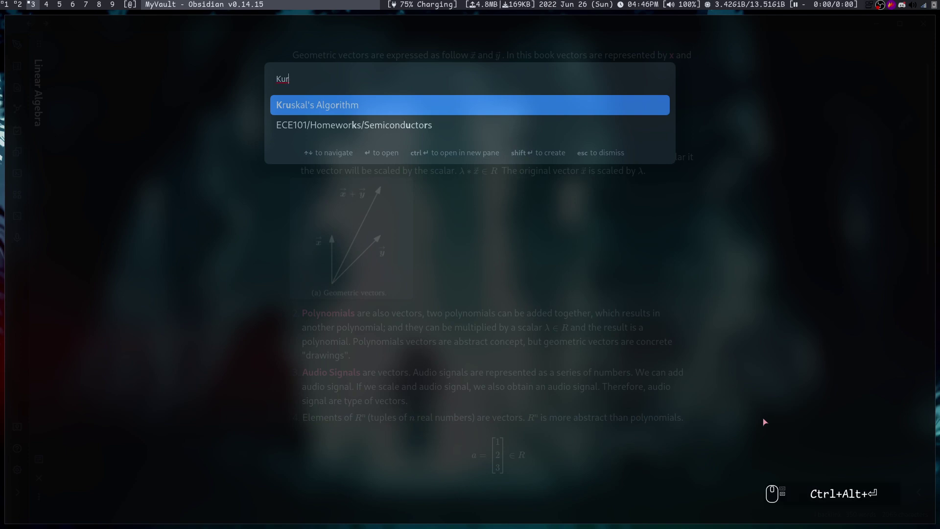
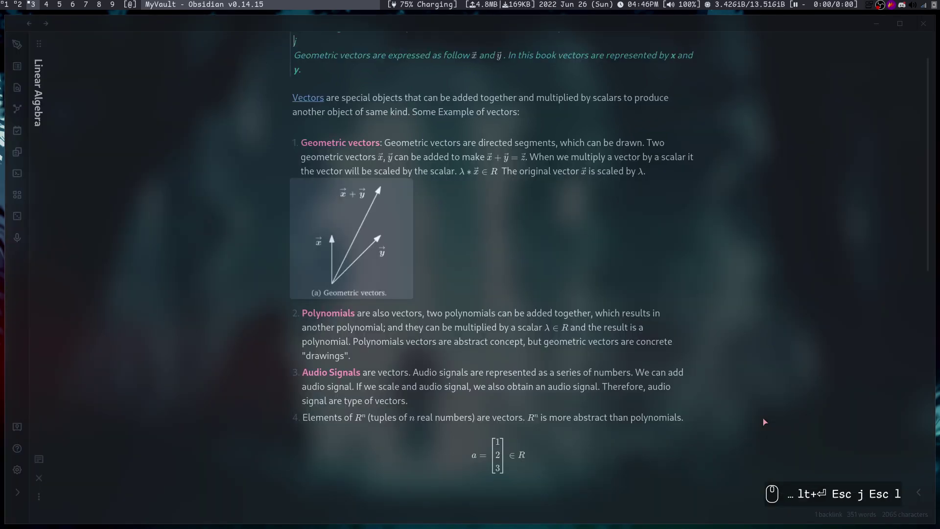
key(Escape)
key(u)
text(uu)
key(Escape)
text(uu)
Step: Open Linear Algebra again from the switcher into a second pane beside the original
key(Return)
key(ctrl+o)
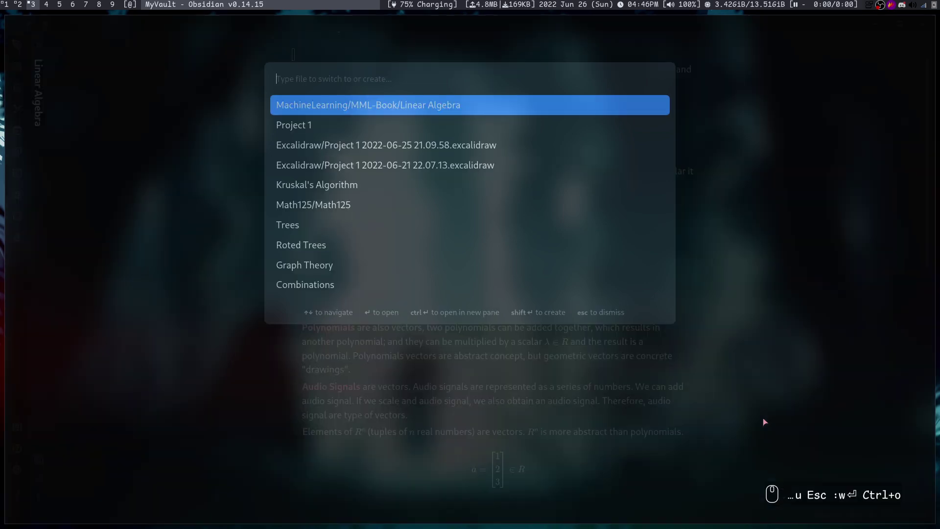
key(alt+Return)
Step: Move focus back and forth between the two panes and scroll through the Linear Algebra note
key(ctrl+Return)
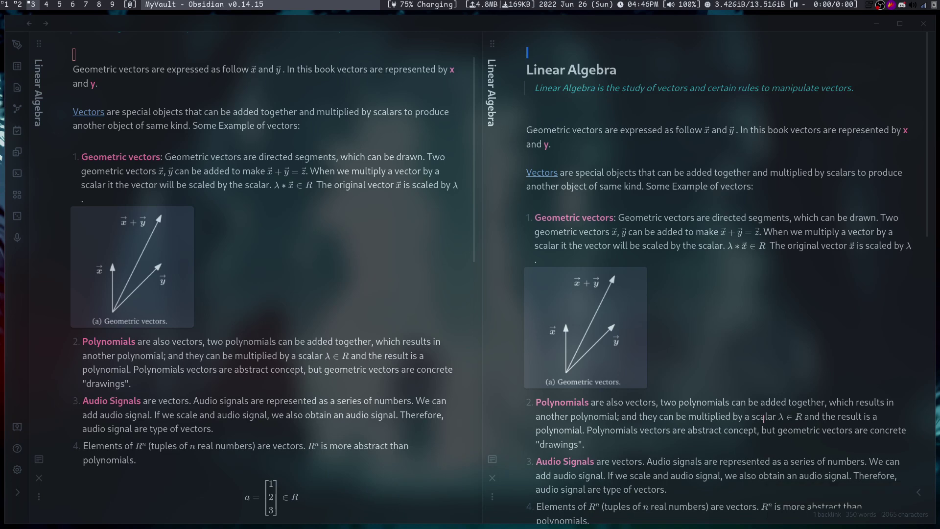
key(ctrl+h)
key(Escape)
key(Escape)
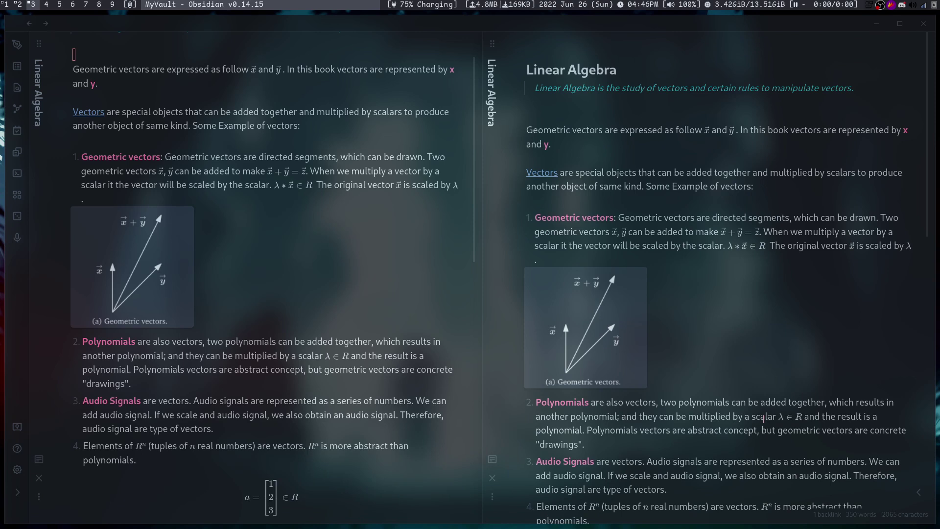
key(ctrl+h)
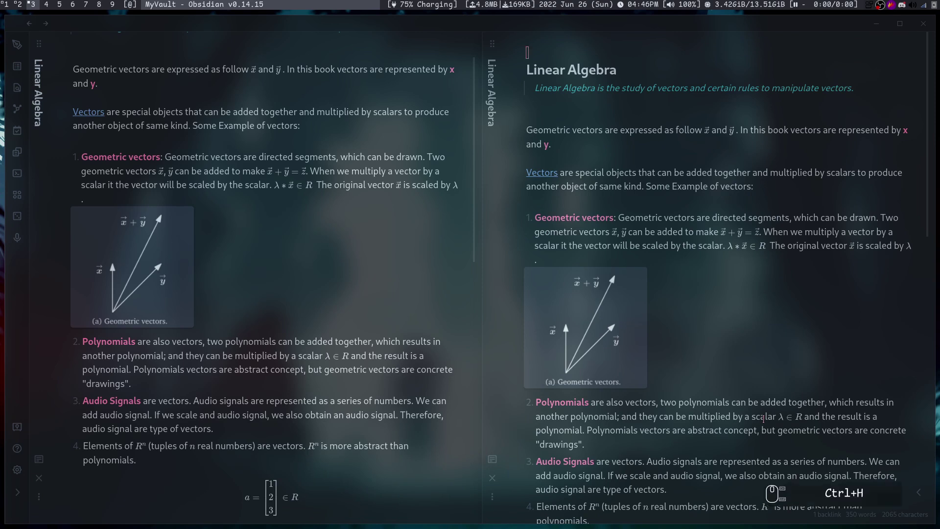
key(ctrl+l)
key(ctrl+h)
key(ctrl+l)
key(ctrl+h)
key(ctrl+l)
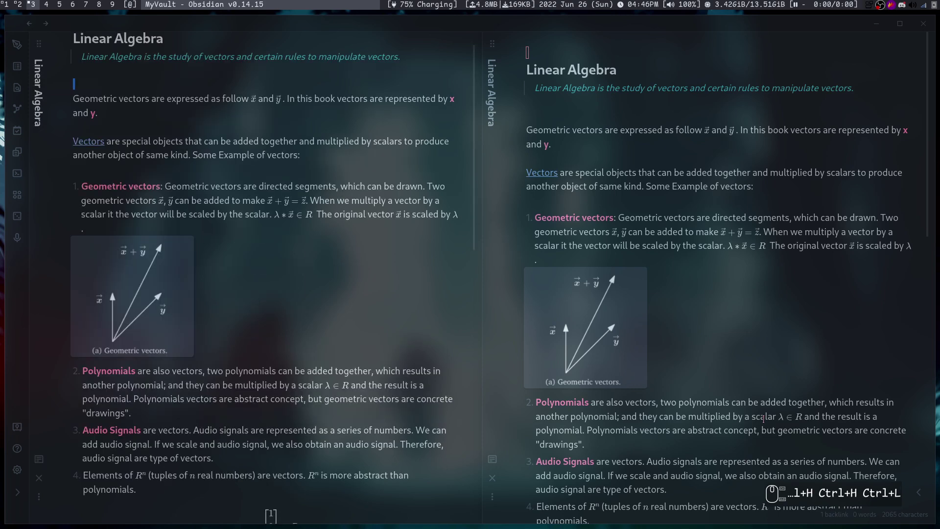
key(ctrl+l)
key(ctrl+k)
key(ctrl+h)
key(ctrl+l)
key(j)
key(j)
key(j)
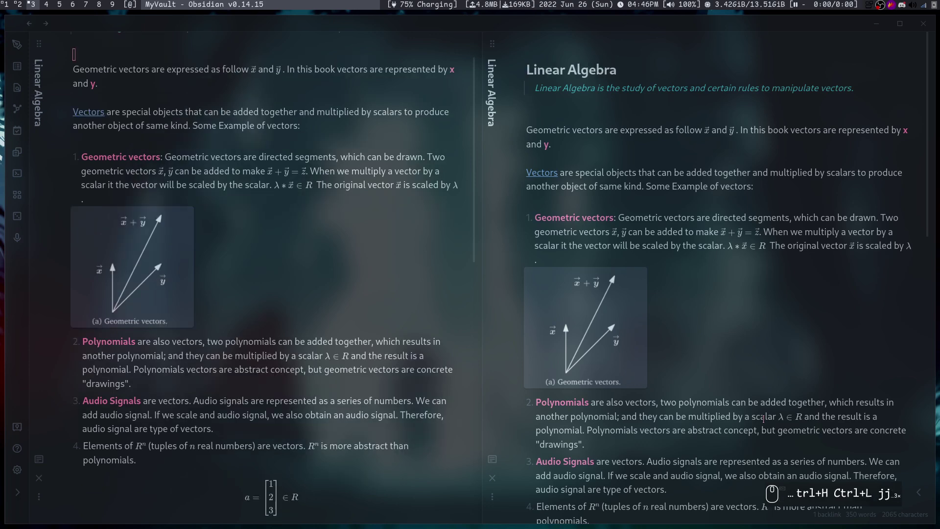
Step: Search 'kur' in the switcher, open the match and scroll through it in the right pane
key(ctrl+o)
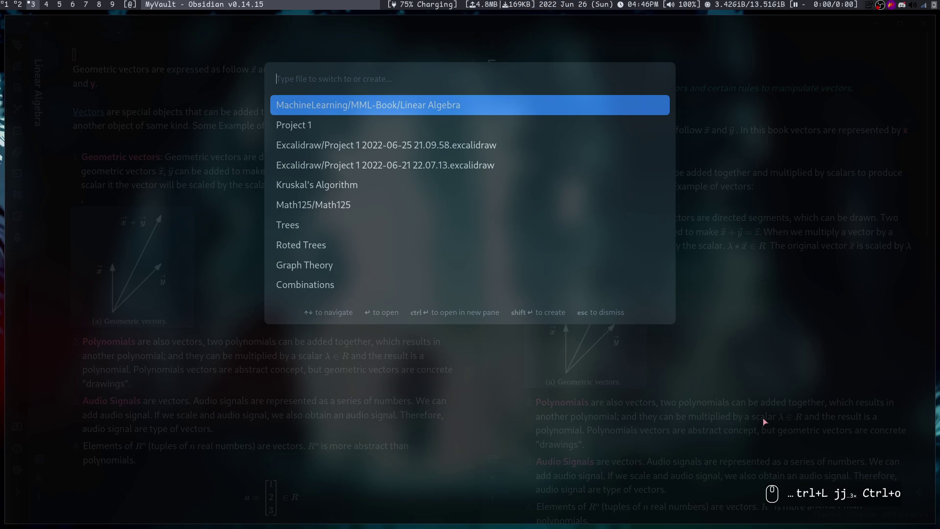
text(kur)
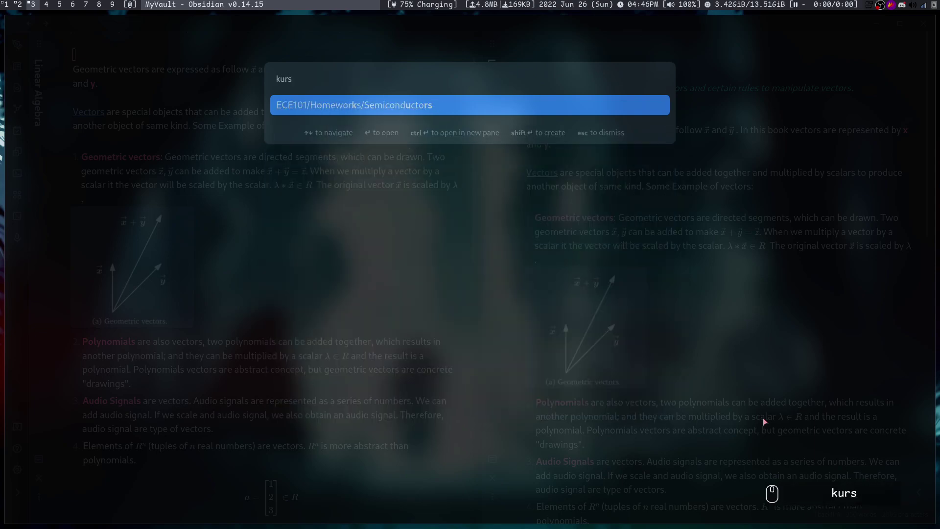
key(Return)
key(j)
key(j)
key(j)
key(j)
key(k)
key(k)
Step: Open the Math125 note in the right pane via the switcher and scroll through it
key(ctrl+o)
text(at)
key(Return)
key(j)
key(j)
key(j)
key(j)
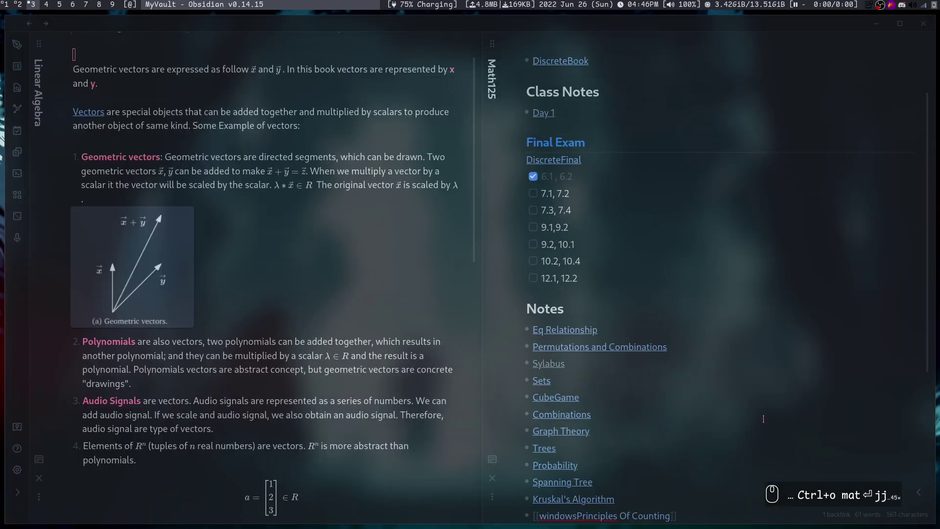
key(k)
key(k)
text(kkkkkj)
Step: Follow the Probability link from Math125 to open that note, then close the extra panes
key(h)
key(Return)
key(alt+Return)
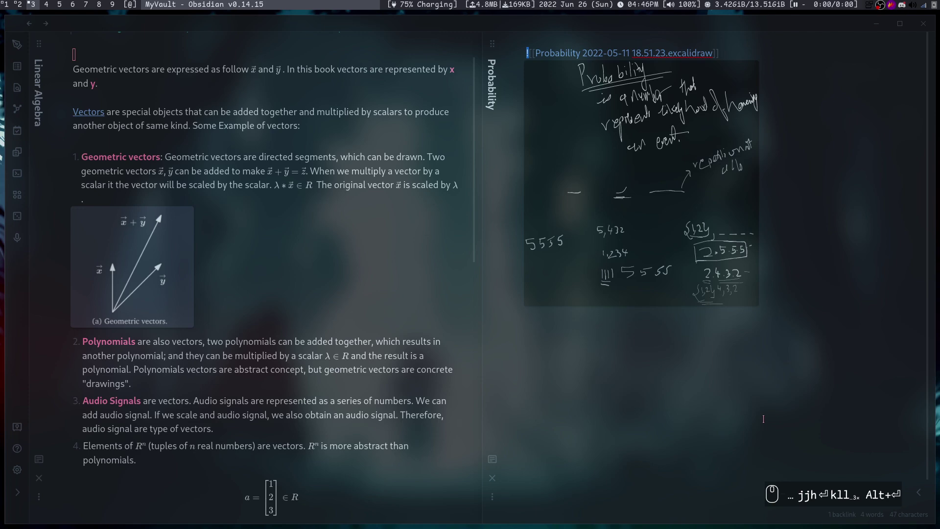
key(ctrl+w)
key(ctrl+w)
Step: Show the vault's note graph with Ctrl+G and pan and zoom around it
key(ctrl+g)
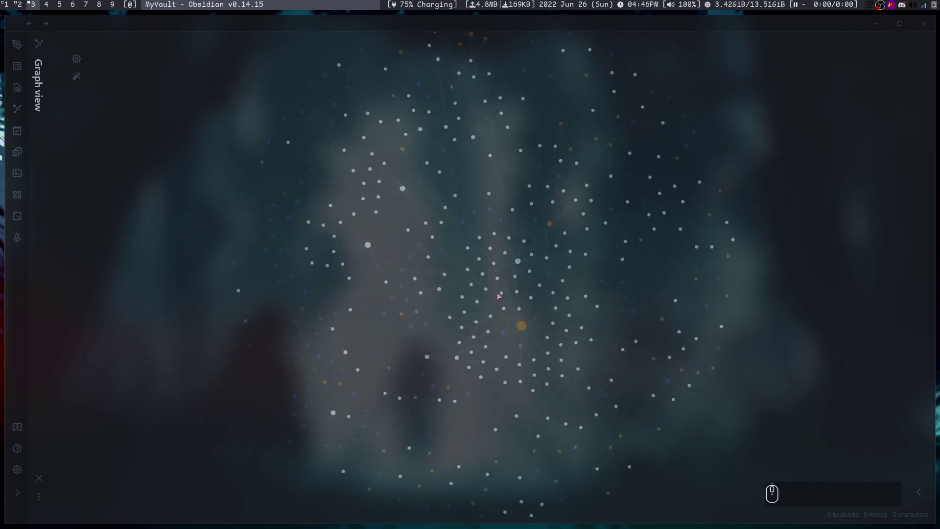
drag(560, 270, 554, 301)
scroll(down, 3)
scroll(up, 3)
scroll(up, 3)
drag(450, 304, 406, 316)
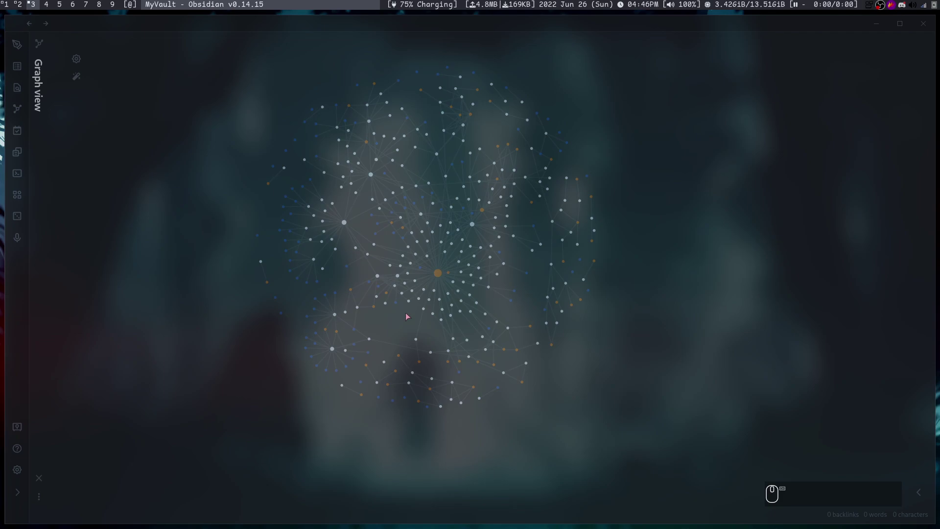
Step: Close the graph view and quit Obsidian, leaving the empty desktop
key(ctrl+w)
key(super+c)
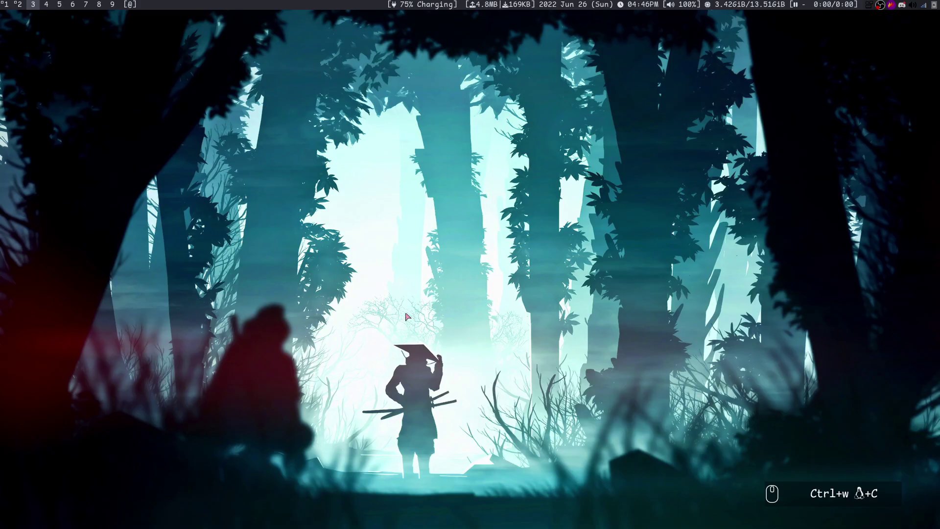
Step: Visit LibreWolf's start page on workspace 2, then return to workspace 1 and focus the terminal
key(super+2)
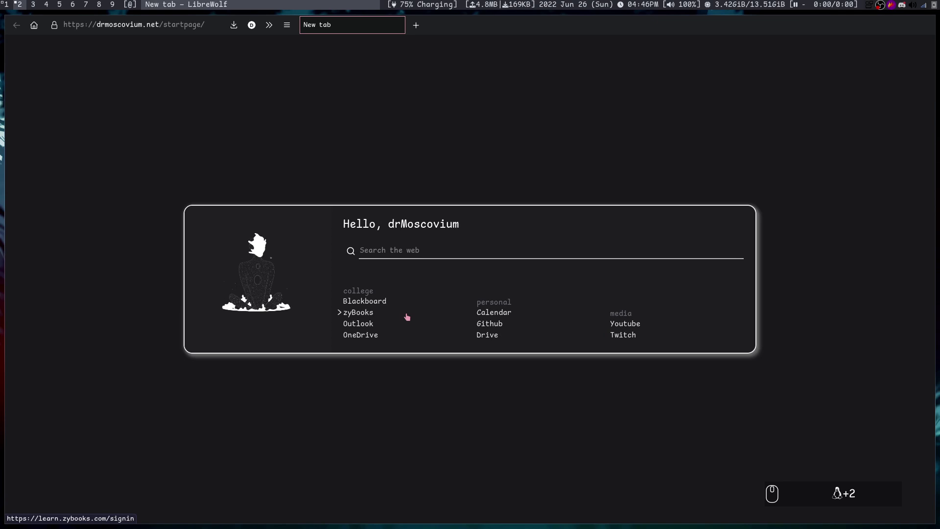
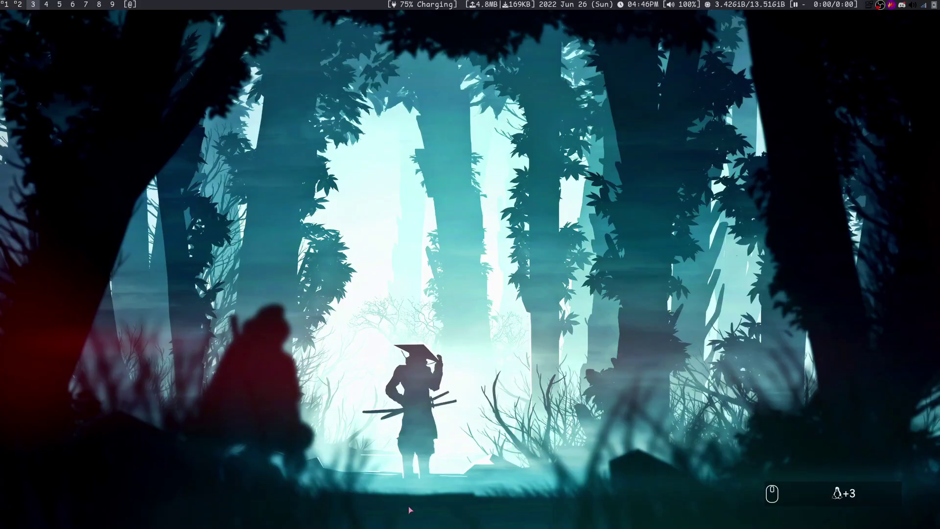
key(super+1)
key(super+k)
key(super+k)
Step: Launch dooit in the tmux terminal to show the School todo list beside the lab report
key(ctrl+b)
text(wkk)
text(wkkkkkkkk)
key(Return)
text(dooit)
key(Return)
key(j)
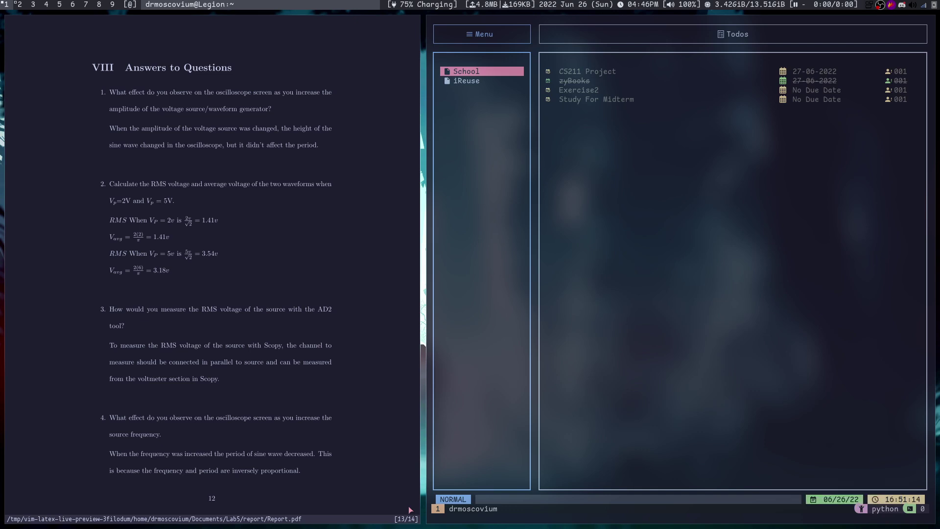
Step: Move down through the School todos in dooit
key(j)
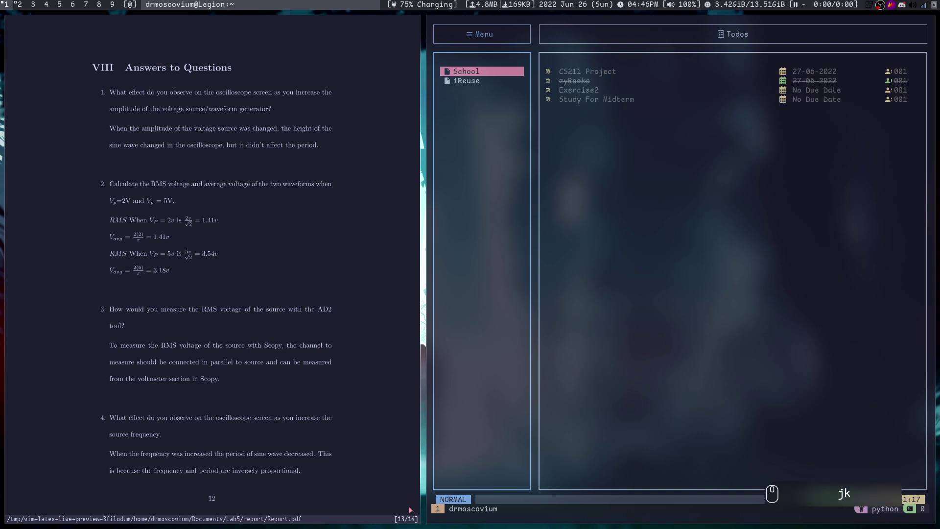
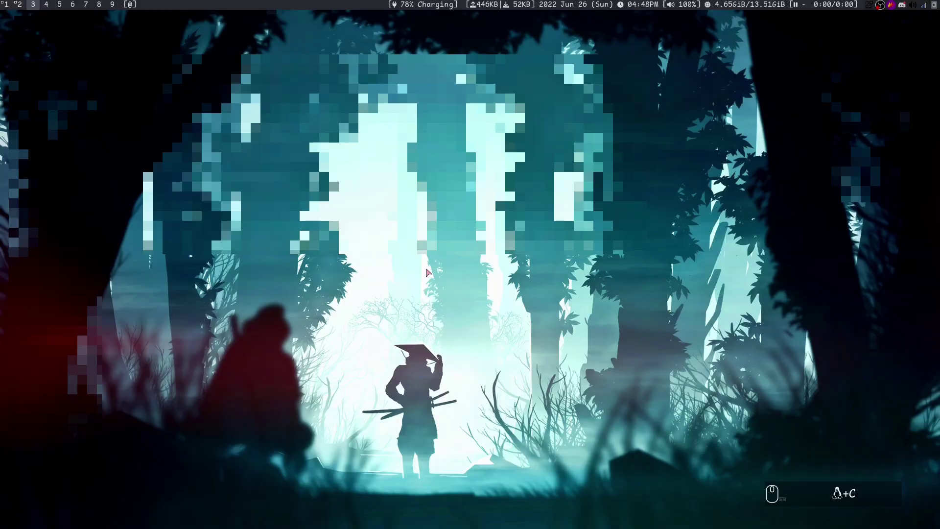
Step: Cycle through workspaces 1-3, return to workspace 1 and close the Zathura lab report
key(super+2)
key(super+1)
key(super+2)
key(super+3)
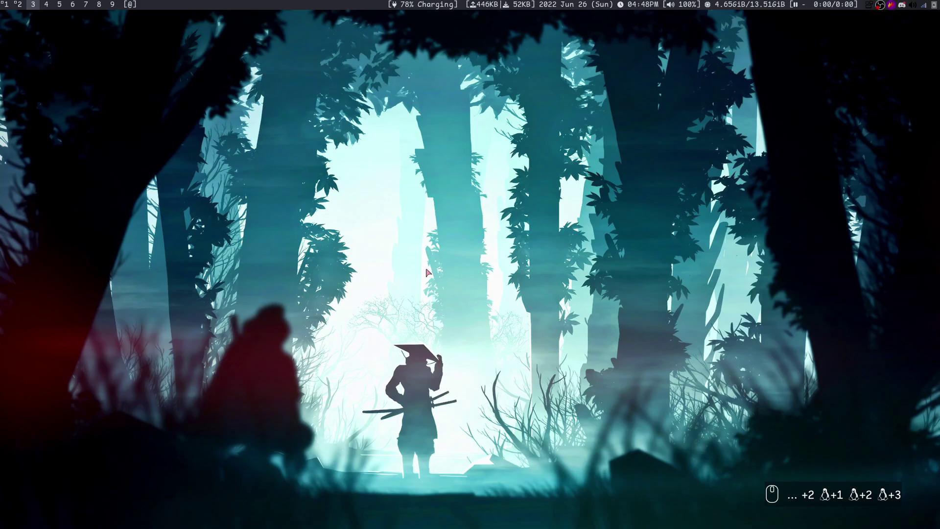
key(super+2)
key(super+1)
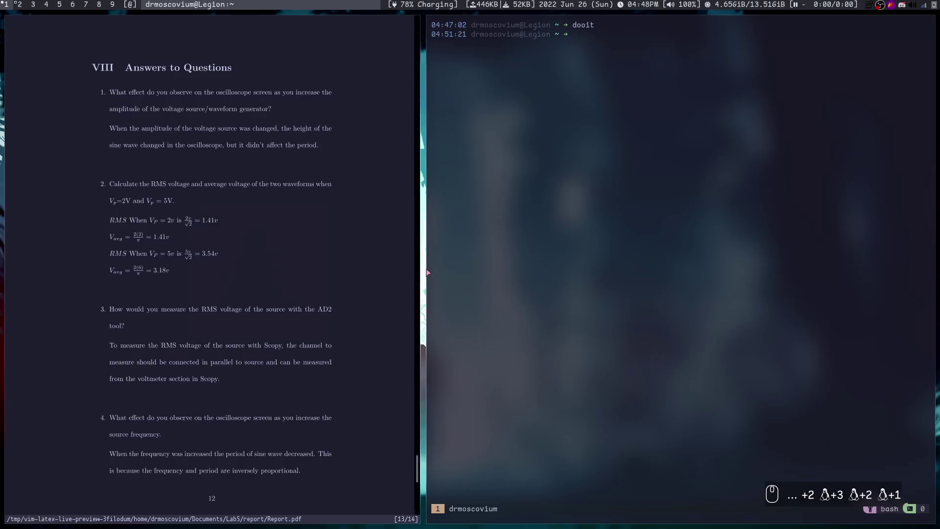
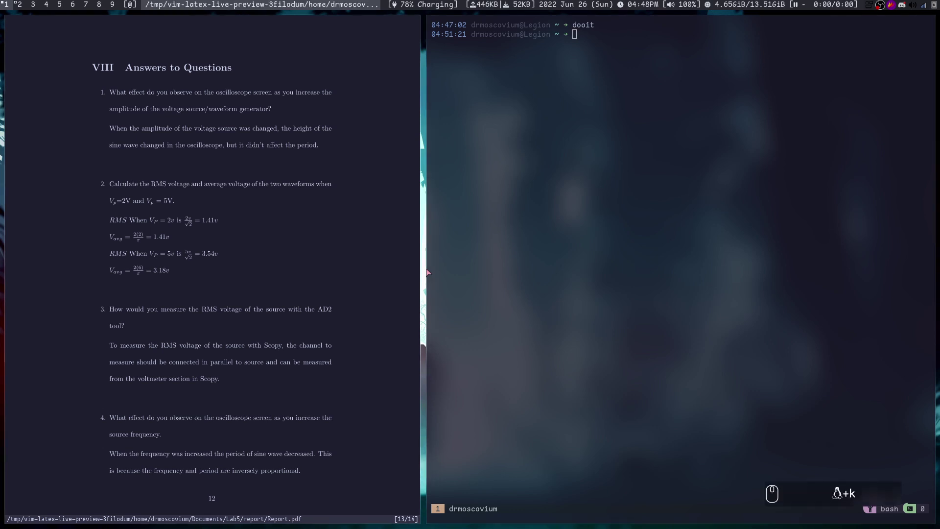
key(shift+super+c)
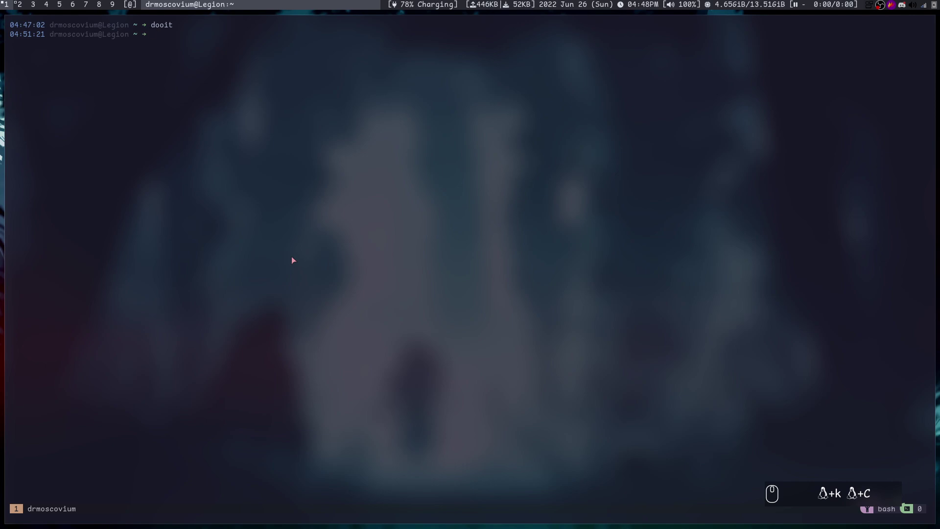
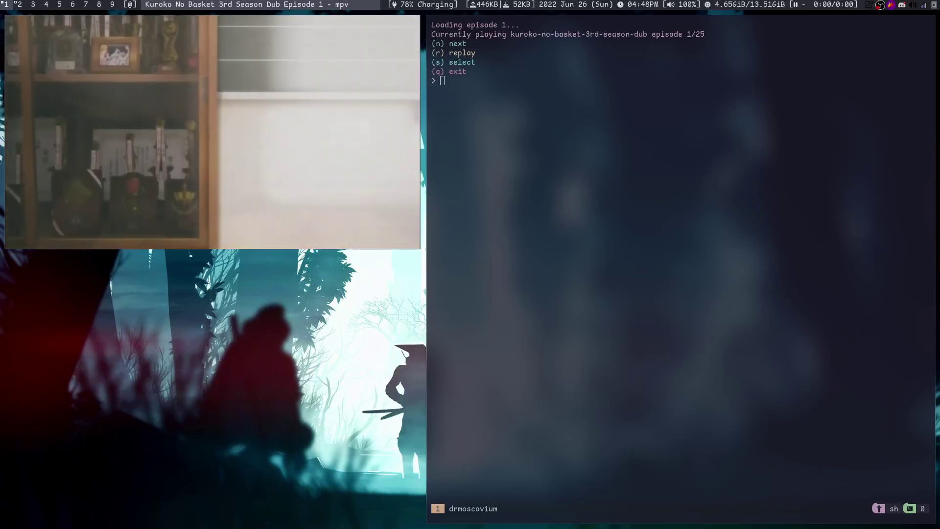
Step: Quit mpv and exit ani-cli back to the shell prompt
key(q)
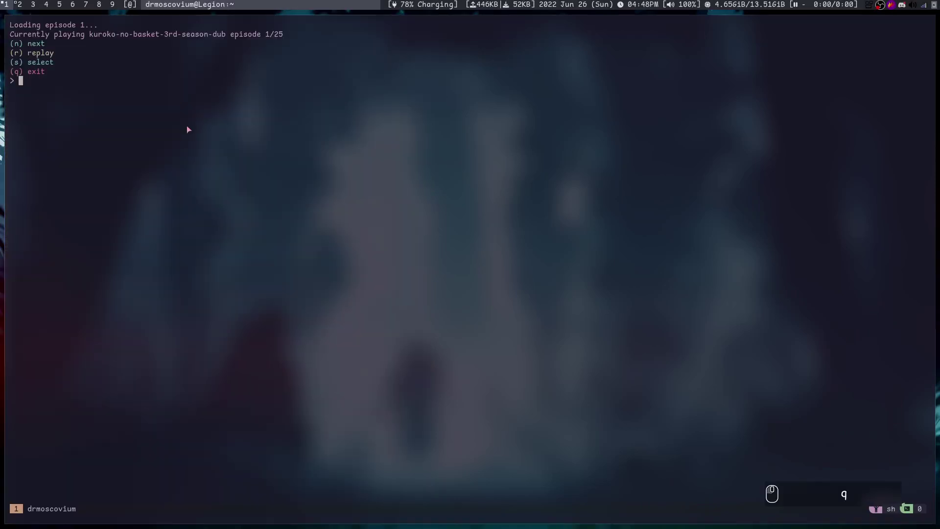
text(qq)
key(Return)
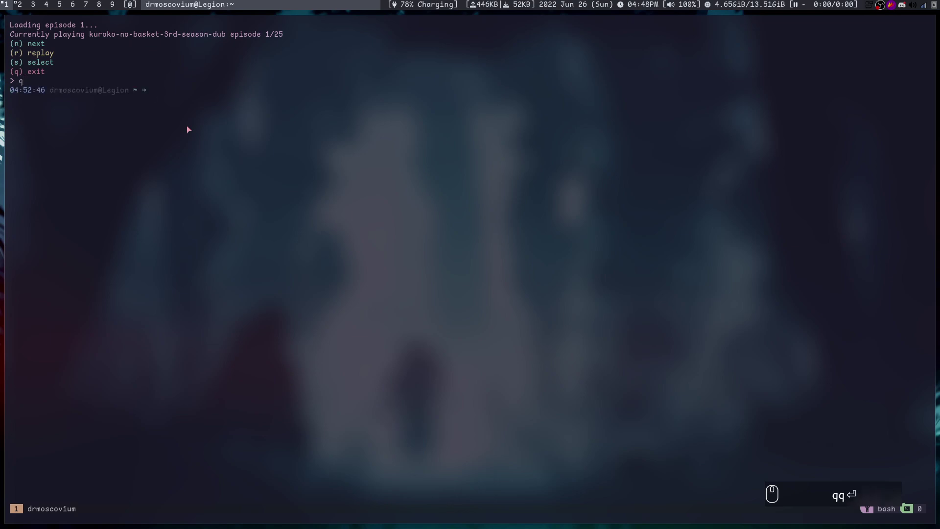
Step: Clear the recalled command and tab-complete 'manga-cli' at the prompt
key(Up)
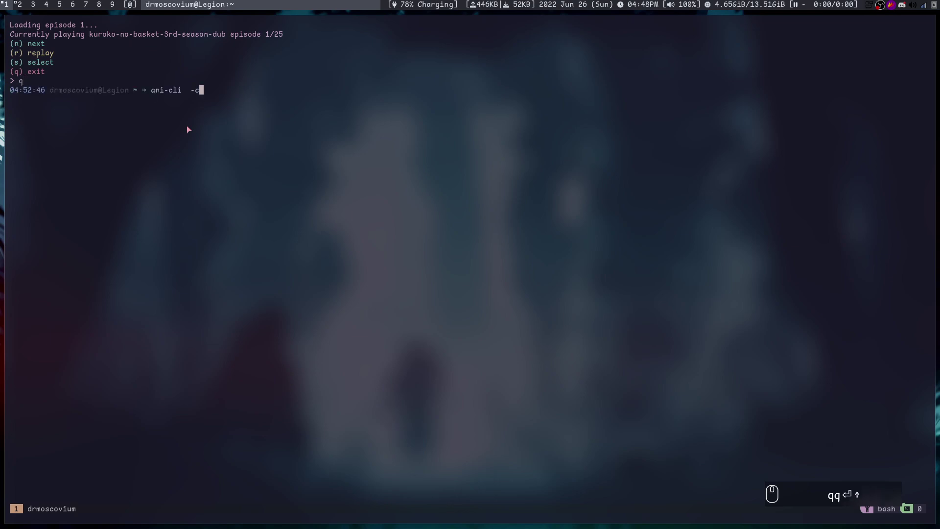
key(BackSpace)
key(F12)
key(BackSpace)
key(BackSpace)
key(BackSpace)
key(BackSpace)
key(BackSpace)
key(BackSpace)
key(ctrl+l)
text(mang)
key(Tab)
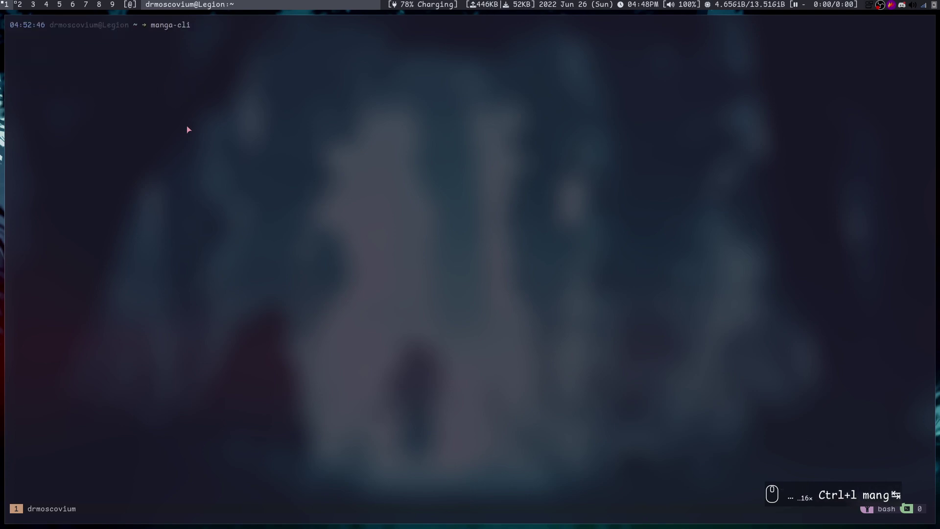